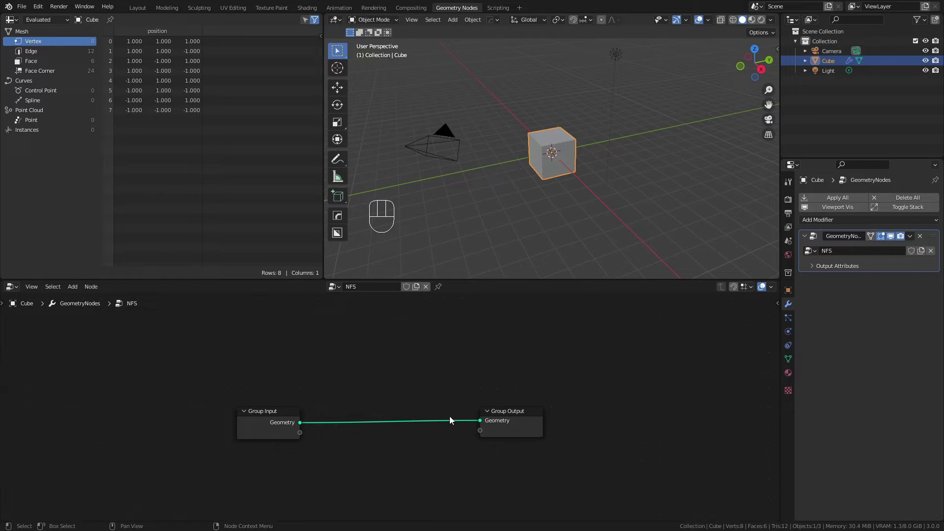
Add a Cube mesh node and two Transform nodes beside the Group Input in the NFS tree
{"action": "left_click_drag", "start_coordinate": [436, 412], "coordinate": [398, 413]}
{"action": "left_click", "coordinate": [267, 415]}
{"action": "key", "text": "shift+a"}
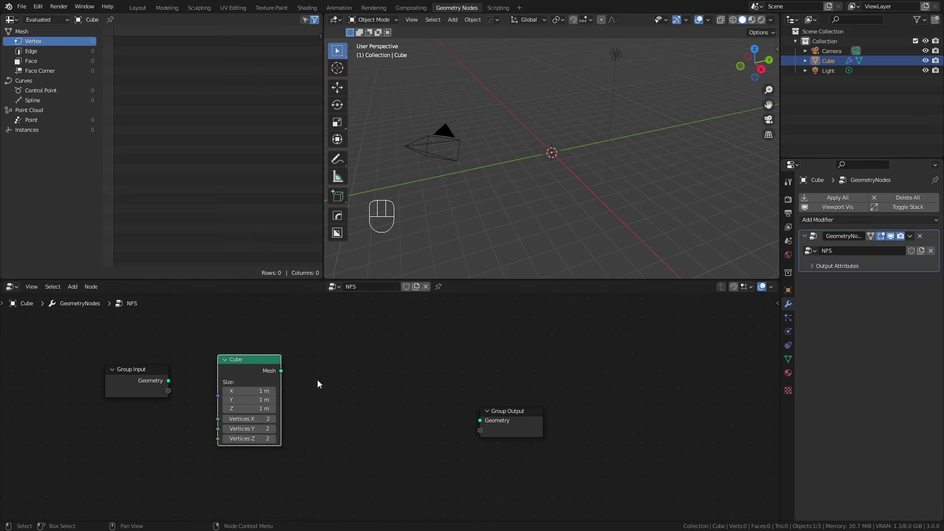
{"action": "key", "text": "shift+a"}
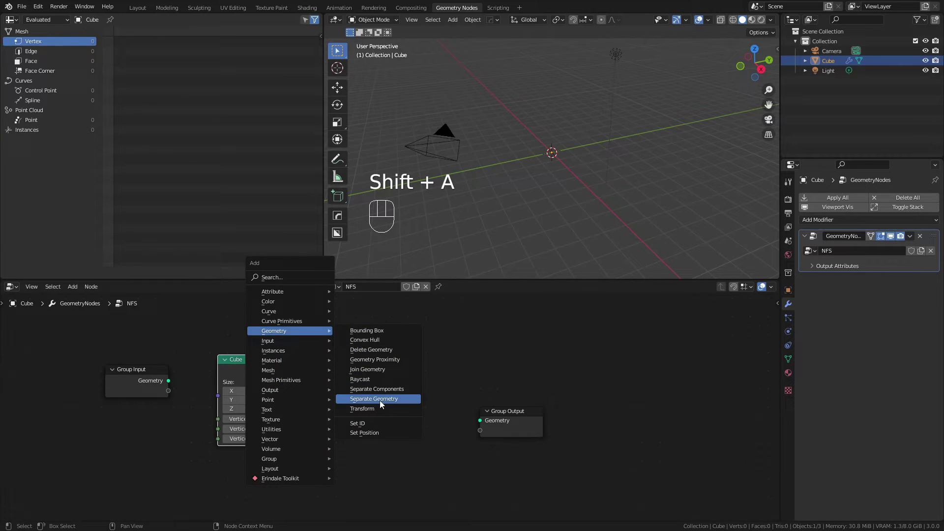
{"action": "key", "text": "shift+d"}
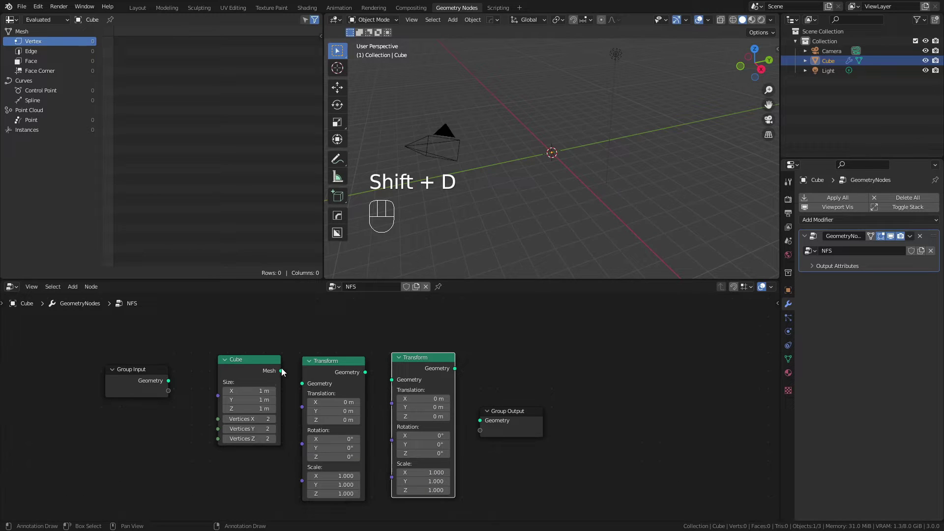
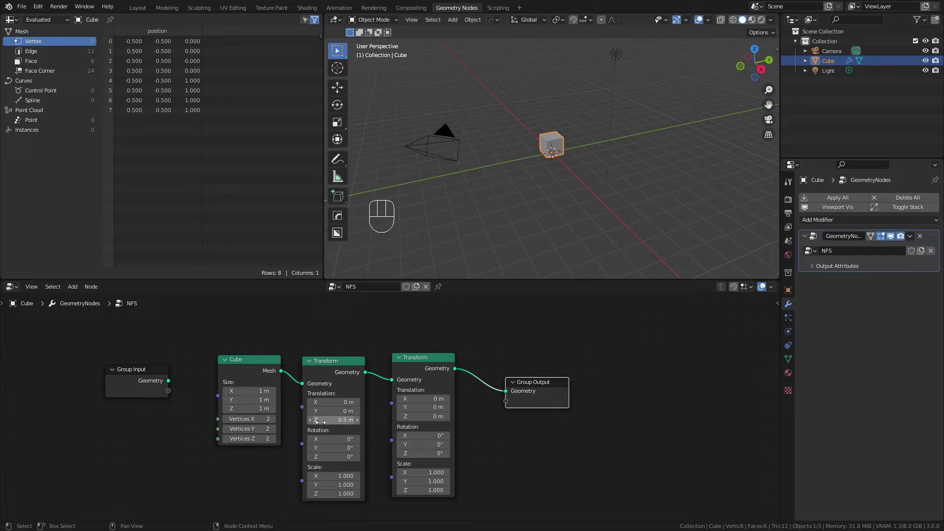
Expose the second Transform's Scale socket as a Group Input for the slab
{"action": "left_click_drag", "start_coordinate": [398, 481], "coordinate": [170, 392]}
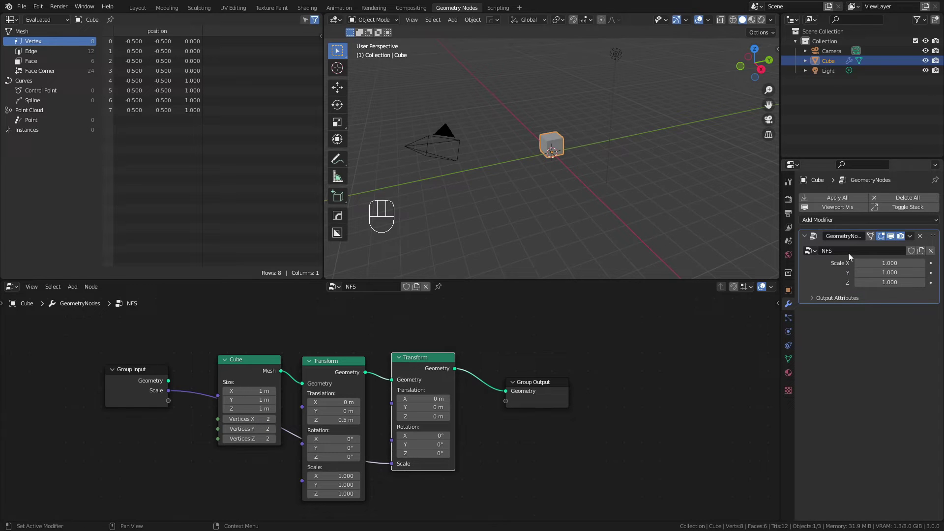
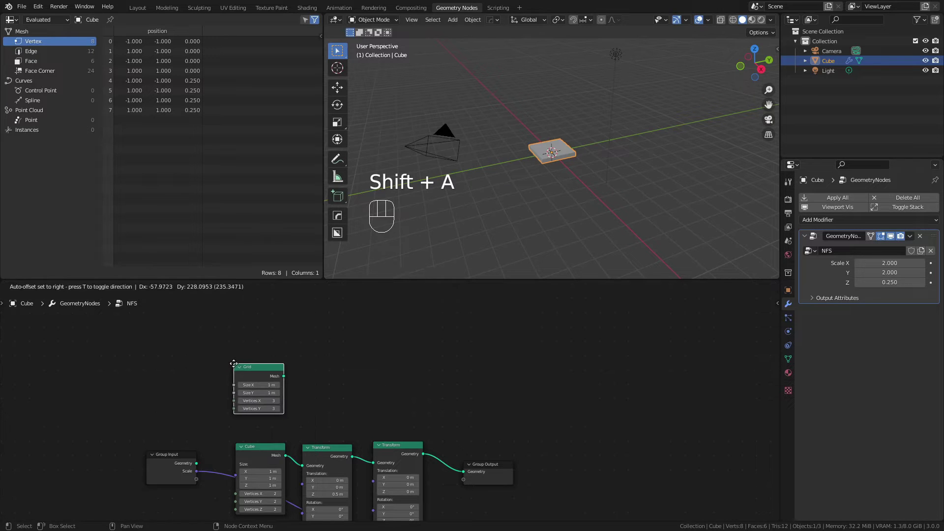
Feed the Scale's Z component through Separate/Combine XYZ into the grid Transform's translation
{"action": "middle_click", "coordinate": [297, 419]}
{"action": "left_click_drag", "start_coordinate": [189, 420], "coordinate": [129, 403]}
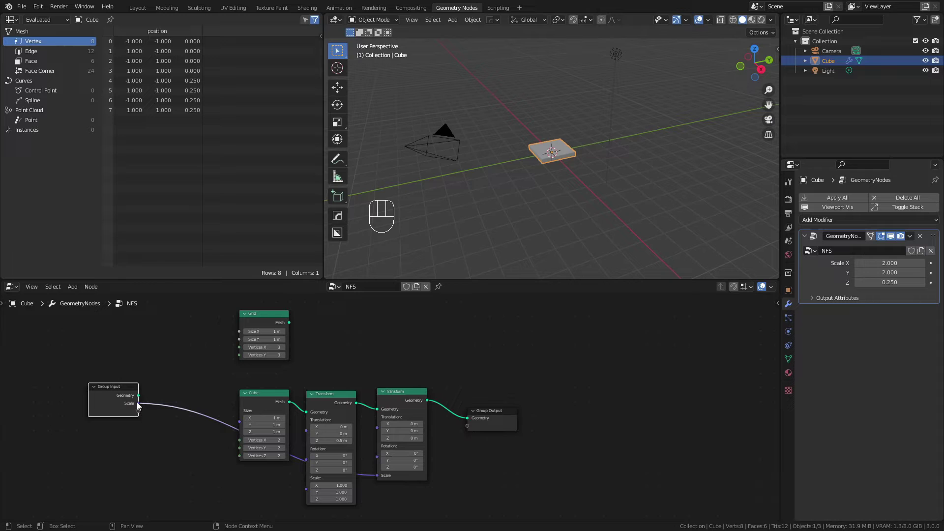
{"action": "left_click", "coordinate": [121, 398]}
{"action": "key", "text": "shift+a"}
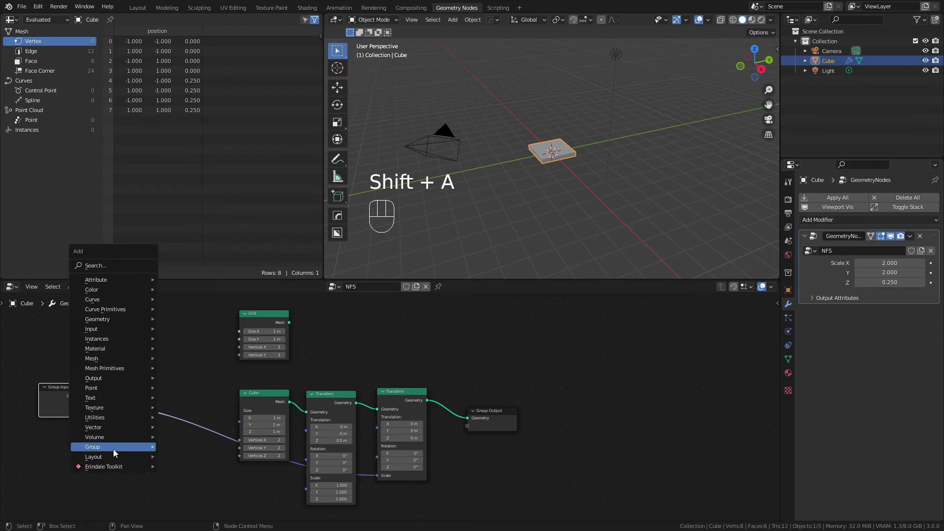
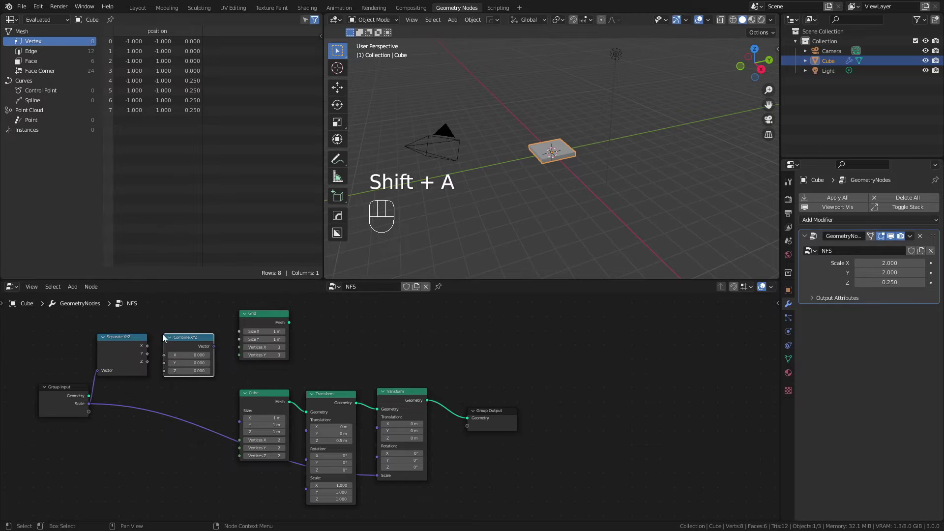
{"action": "left_click_drag", "start_coordinate": [149, 365], "coordinate": [170, 375]}
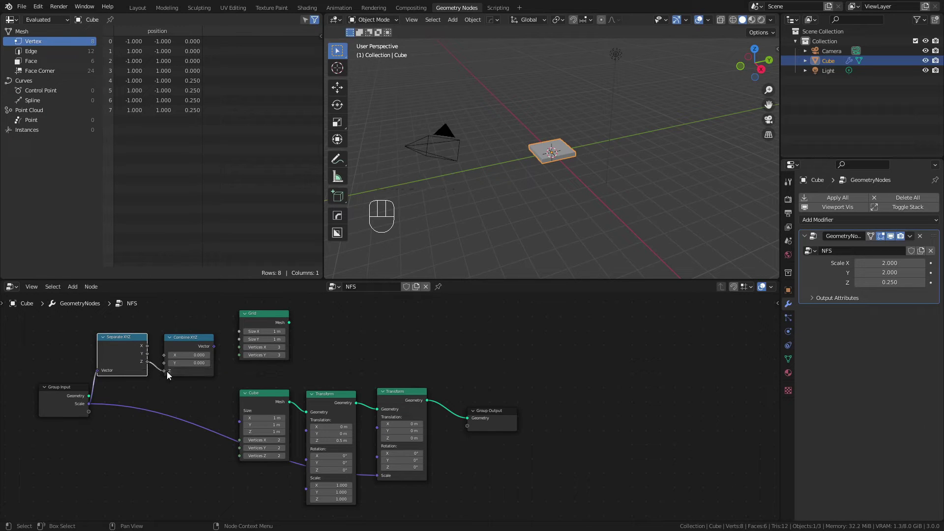
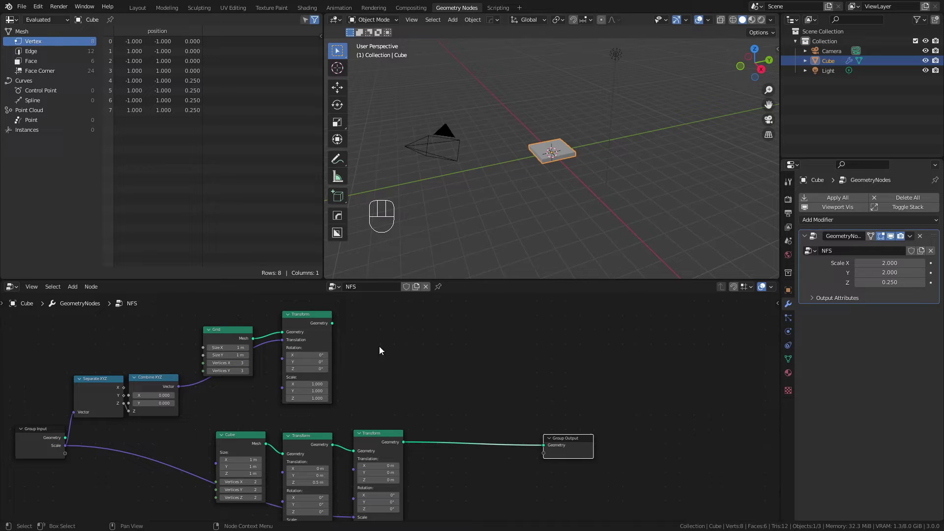
Merge the raised grid with the slab through Join Geometry into the Group Output
{"action": "left_click", "coordinate": [310, 323]}
{"action": "left_click", "coordinate": [377, 442]}
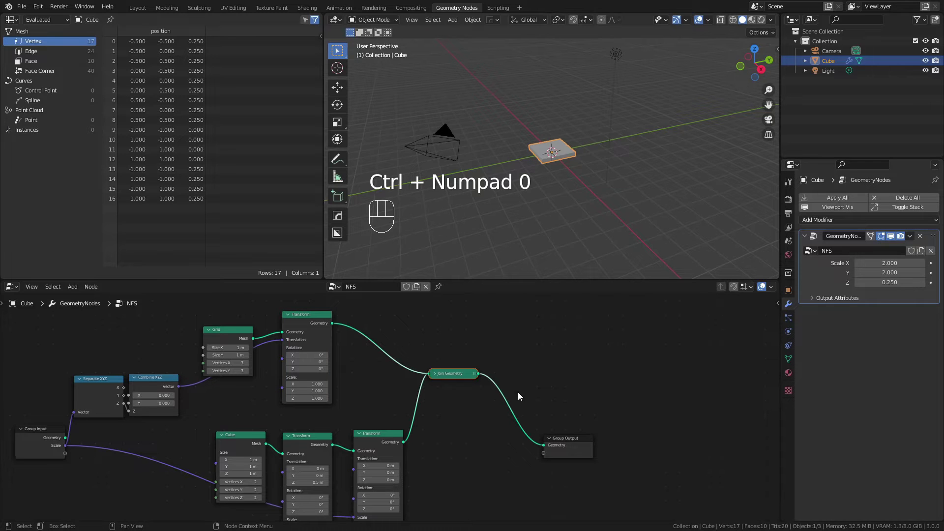
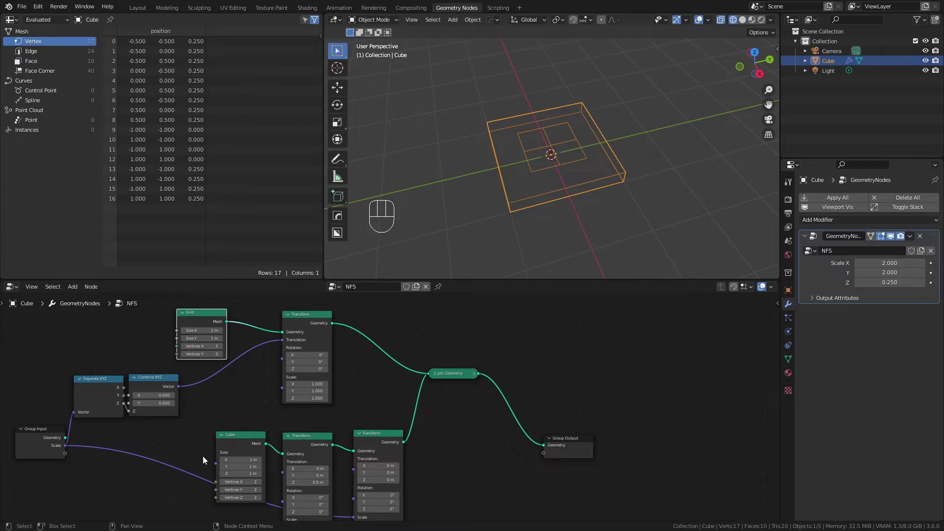
Expose the Grid's Size X, Size Y, Vertices X and Vertices Y as modifier inputs
{"action": "middle_click", "coordinate": [243, 447]}
{"action": "left_click_drag", "start_coordinate": [104, 409], "coordinate": [131, 335]}
{"action": "middle_click", "coordinate": [156, 373]}
{"action": "left_click_drag", "start_coordinate": [118, 363], "coordinate": [116, 374]}
{"action": "left_click_drag", "start_coordinate": [220, 351], "coordinate": [108, 383]}
{"action": "left_click_drag", "start_coordinate": [244, 351], "coordinate": [108, 392]}
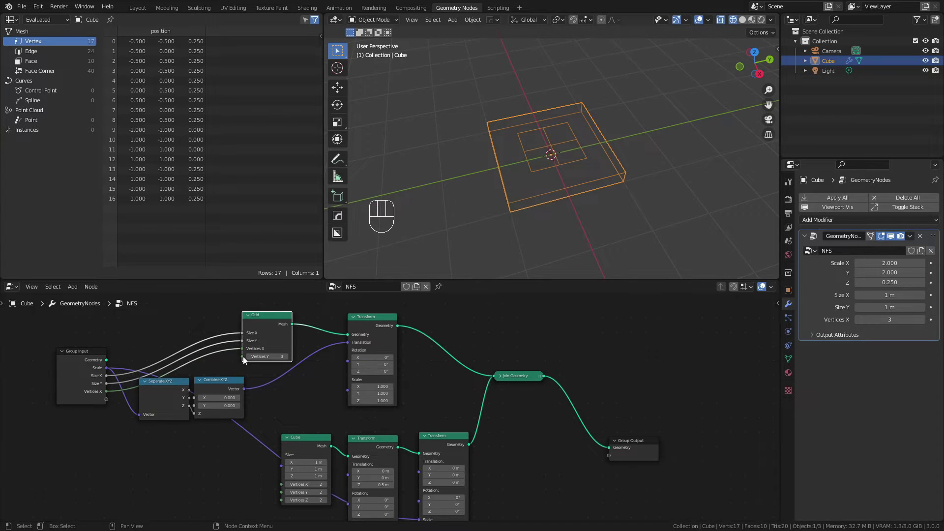
{"action": "left_click_drag", "start_coordinate": [243, 359], "coordinate": [107, 403]}
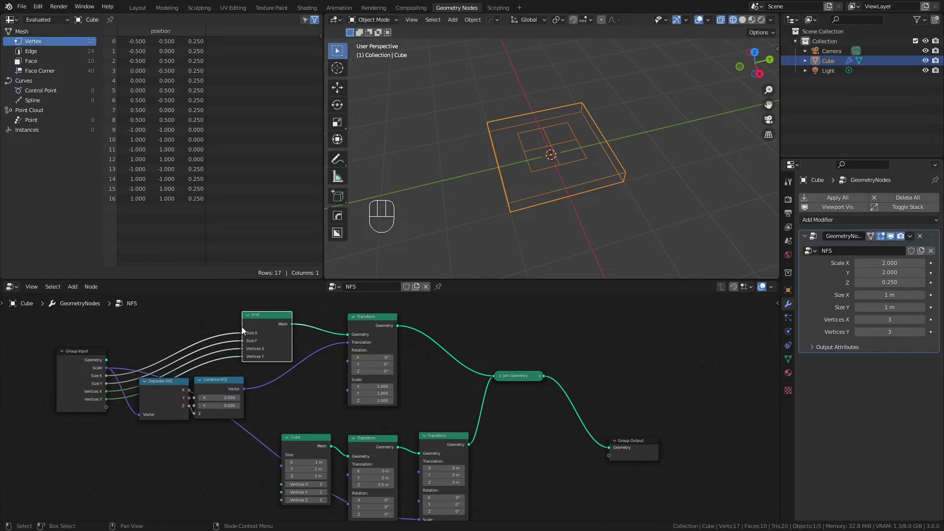
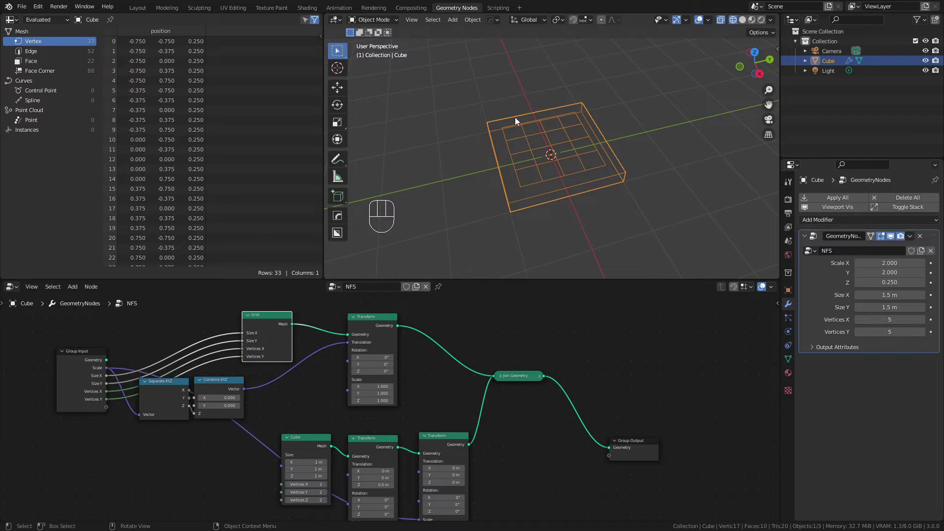
Insert an Instance on Points node between the grid Transform and Join Geometry
{"action": "middle_click", "coordinate": [293, 393]}
{"action": "key", "text": "shift+a"}
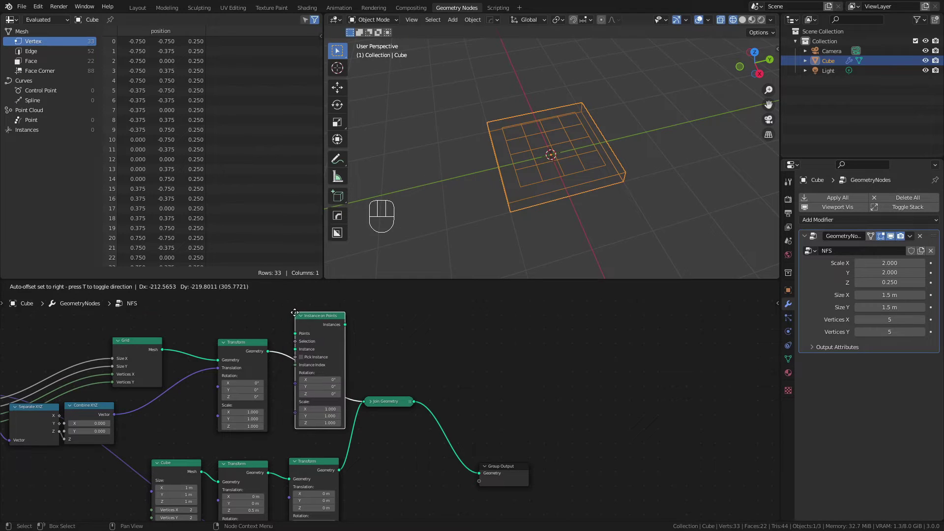
{"action": "left_click_drag", "start_coordinate": [250, 345], "coordinate": [228, 321]}
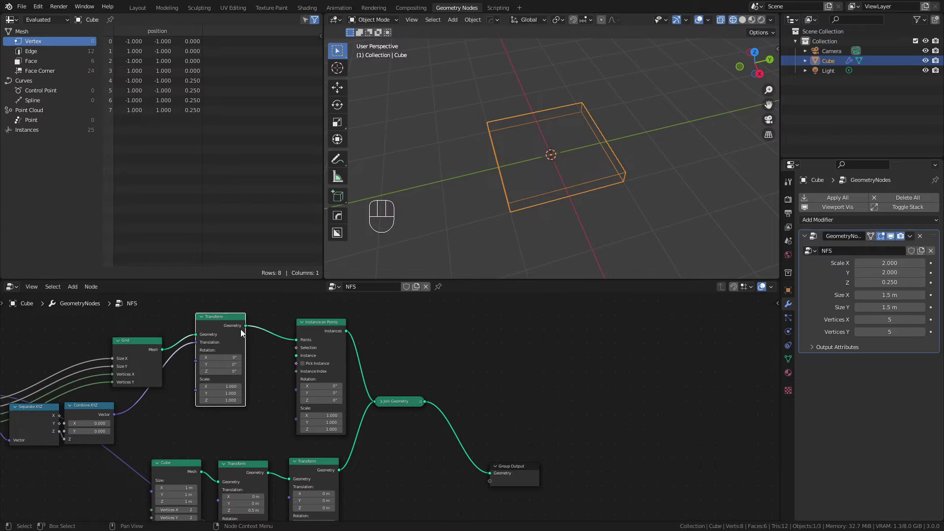
{"action": "middle_click", "coordinate": [381, 465]}
{"action": "left_click_drag", "start_coordinate": [241, 489], "coordinate": [203, 510]}
{"action": "left_click", "coordinate": [388, 385]}
Duplicate the Cube with its two Transforms and use it as the pillar instance shape
{"action": "middle_click", "coordinate": [355, 427]}
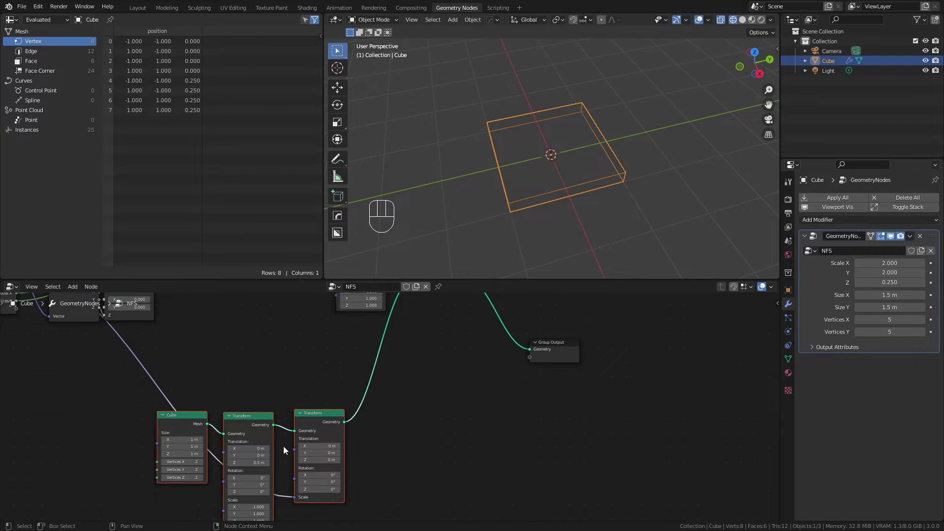
{"action": "key", "text": "shift+d"}
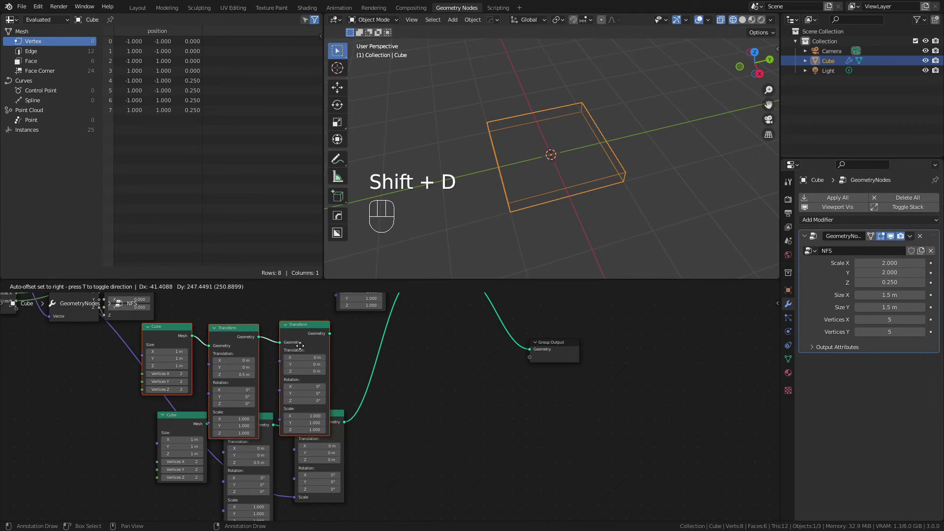
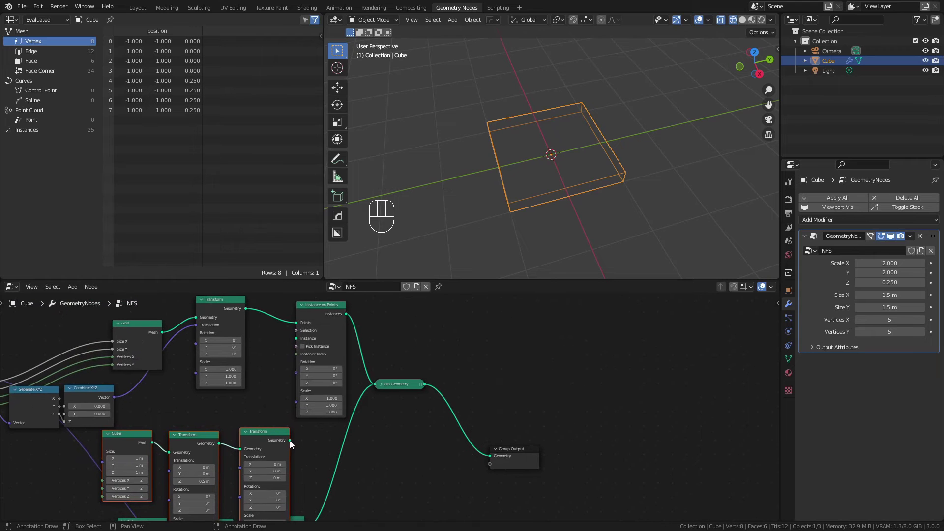
{"action": "left_click_drag", "start_coordinate": [292, 443], "coordinate": [298, 342]}
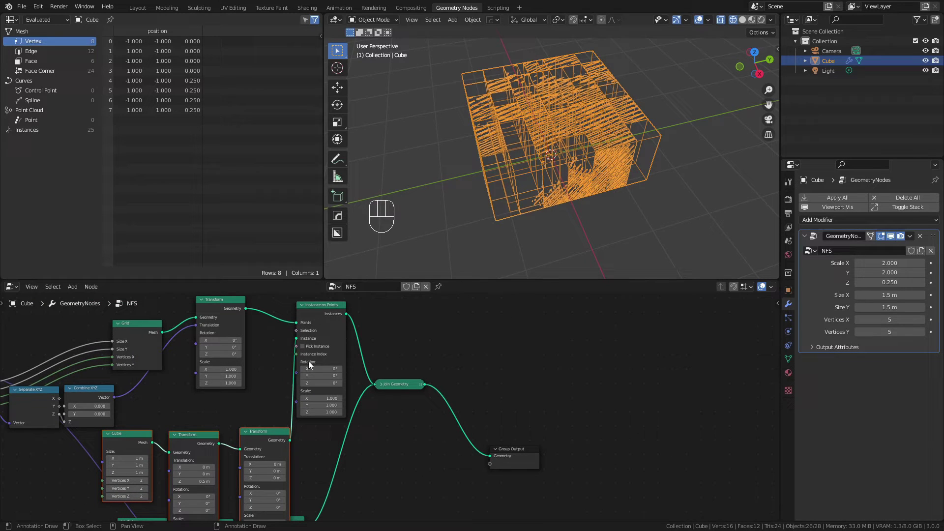
{"action": "key", "text": "z"}
{"action": "left_click_drag", "start_coordinate": [575, 203], "coordinate": [558, 158]}
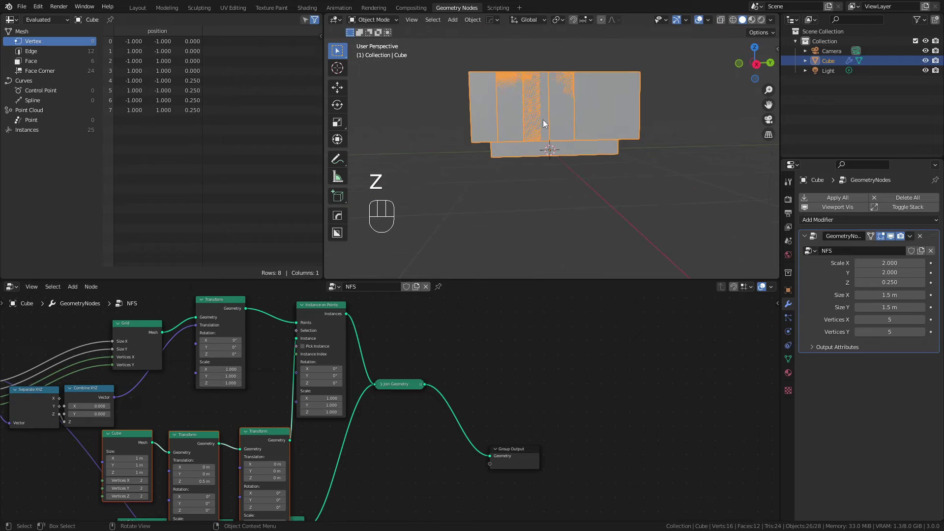
{"action": "middle_click", "coordinate": [549, 127]}
{"action": "middle_click", "coordinate": [280, 388]}
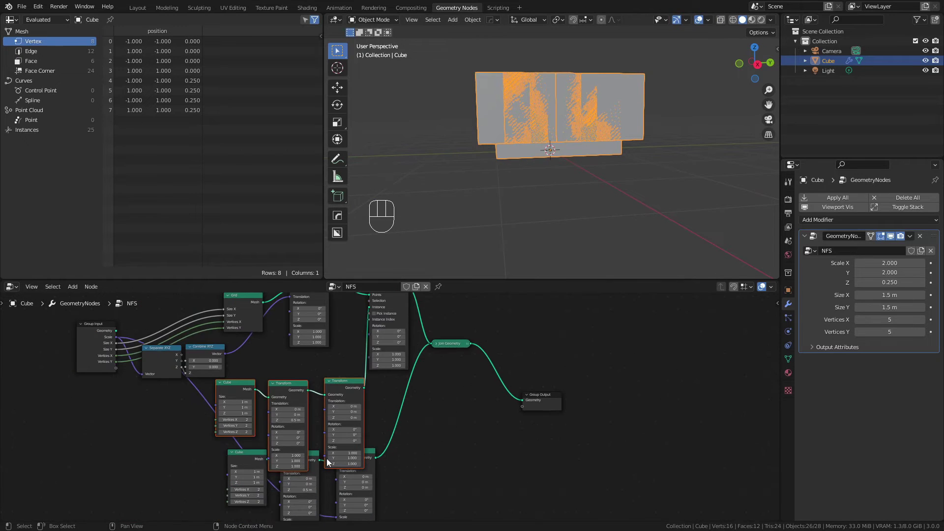
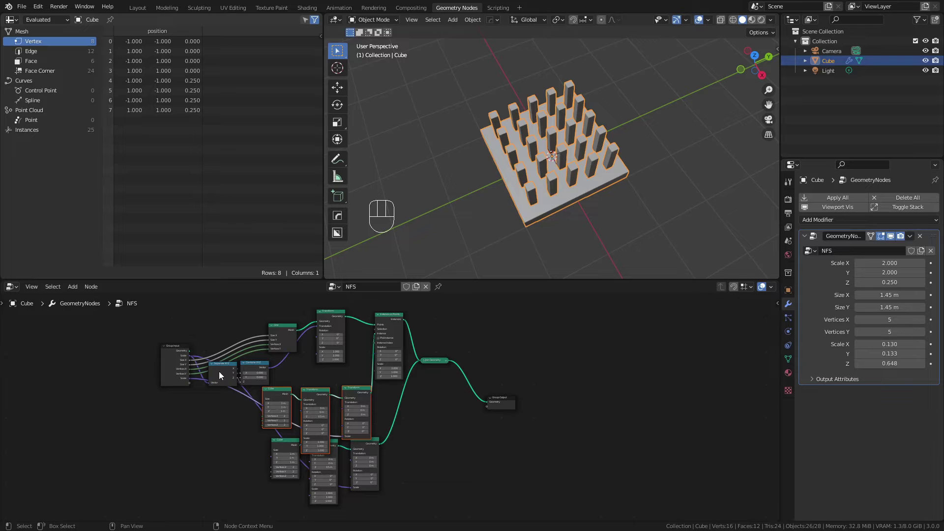
Enclose the slab-building nodes in a frame labelled 'Substrate', separated from the pillar nodes
{"action": "left_click", "coordinate": [265, 370]}
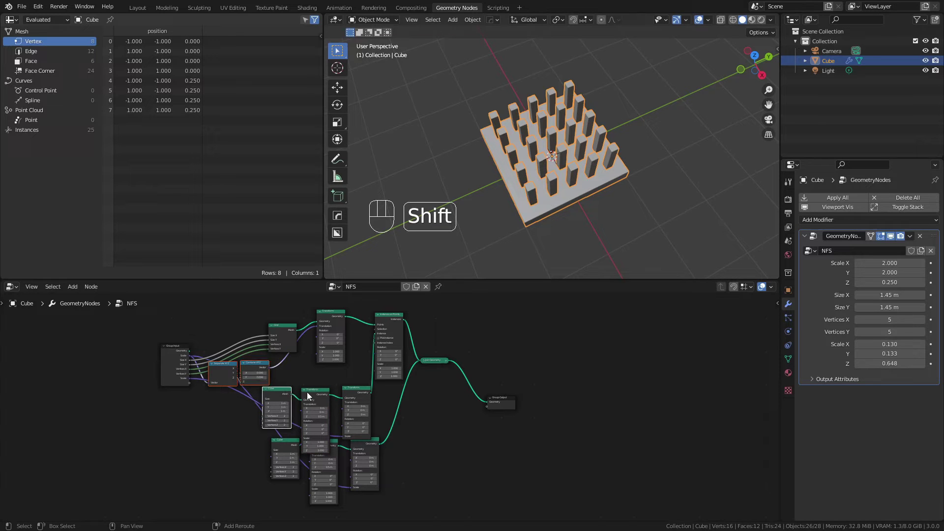
{"action": "left_click", "coordinate": [310, 394]}
{"action": "left_click", "coordinate": [398, 322]}
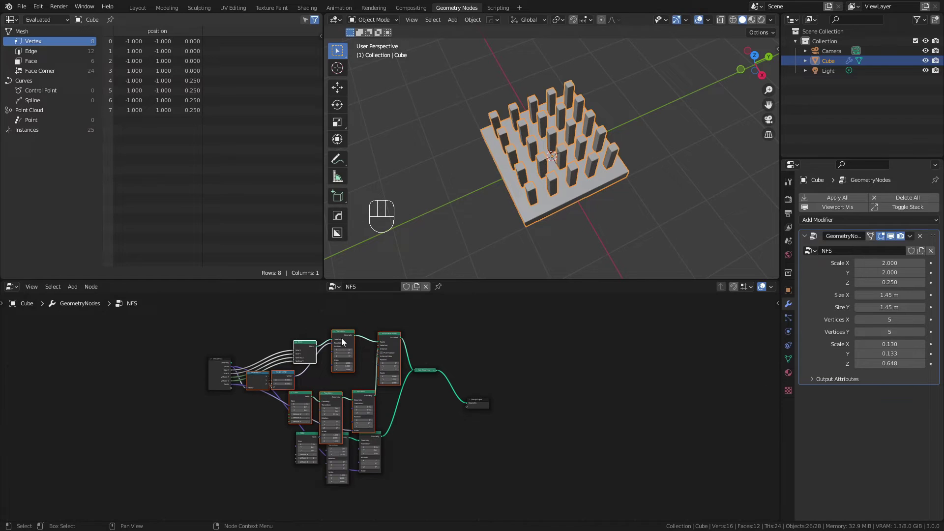
{"action": "left_click_drag", "start_coordinate": [345, 336], "coordinate": [346, 291]}
{"action": "left_click_drag", "start_coordinate": [347, 337], "coordinate": [345, 336]}
{"action": "key", "text": "ctrl+j"}
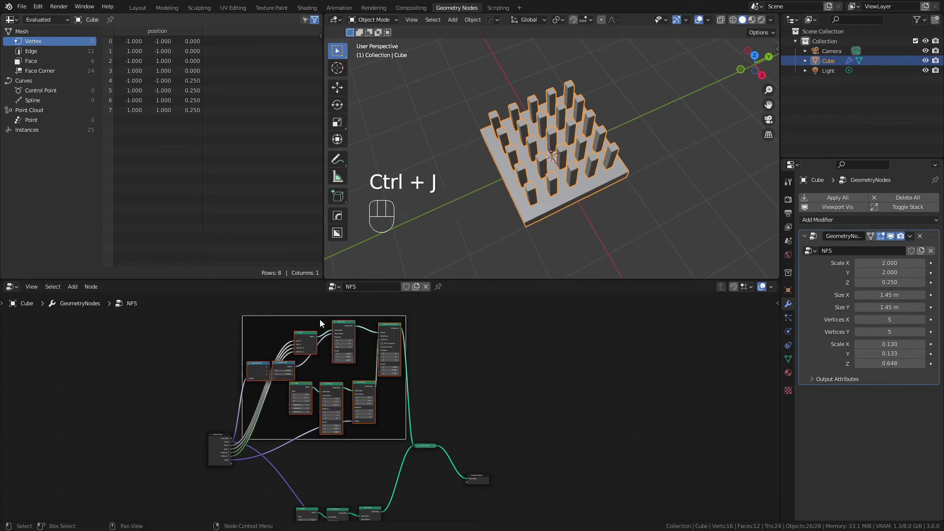
{"action": "left_click", "coordinate": [320, 322]}
{"action": "key", "text": "F2"}
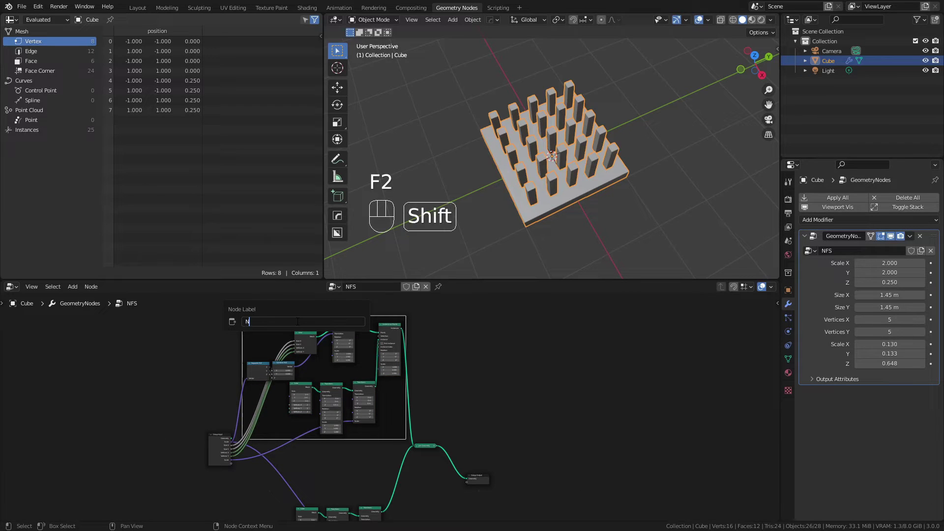
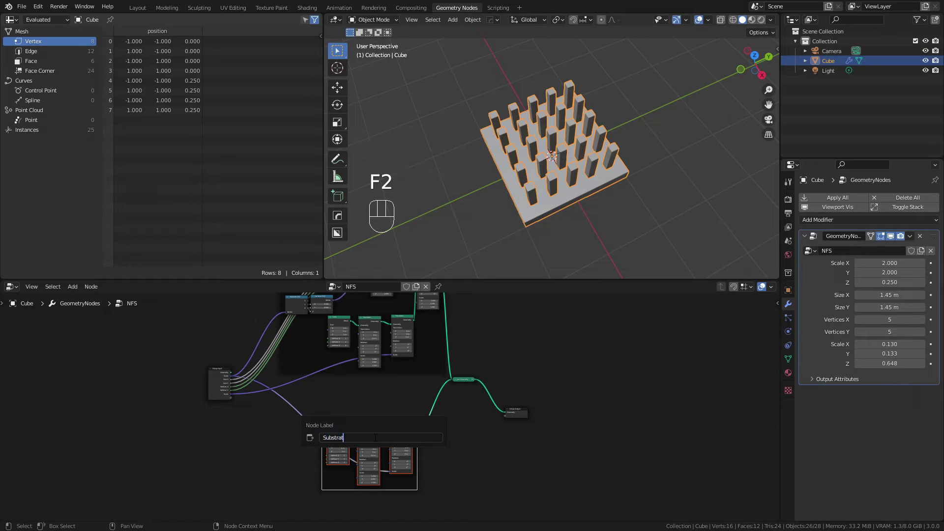
Try the substrate scale on the modifier, then undo back to 2, 2, 0.25
{"action": "middle_click", "coordinate": [620, 189]}
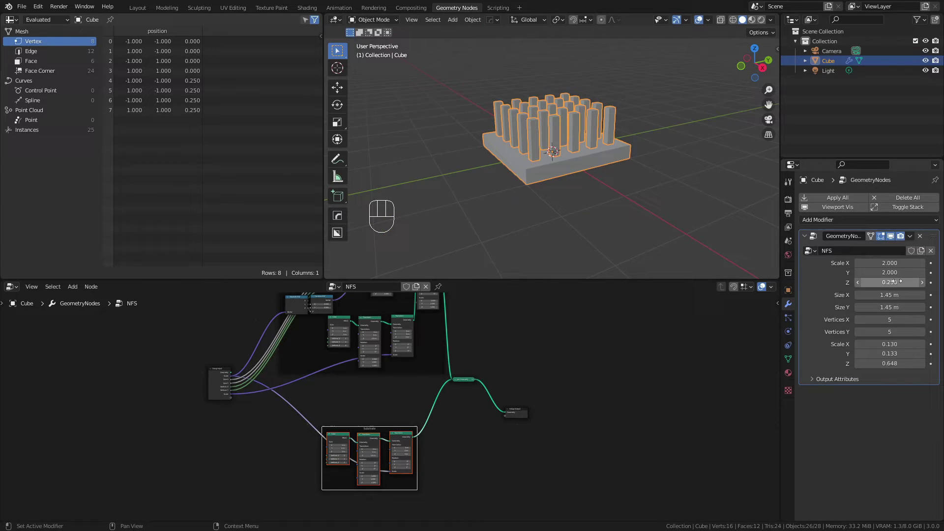
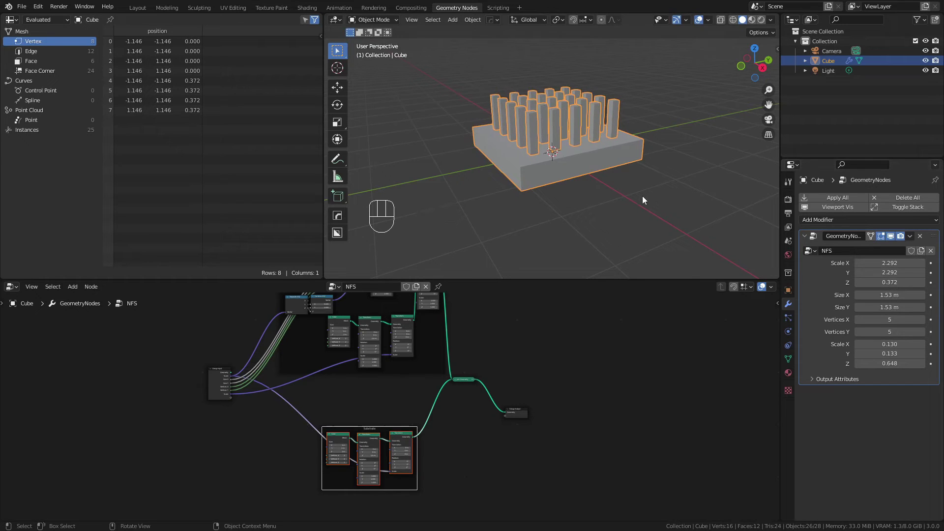
{"action": "key", "text": "ctrl+z"}
Scatter points on the pillar faces and feed them into a second Instance on Points node
{"action": "key", "text": "ctrl+z"}
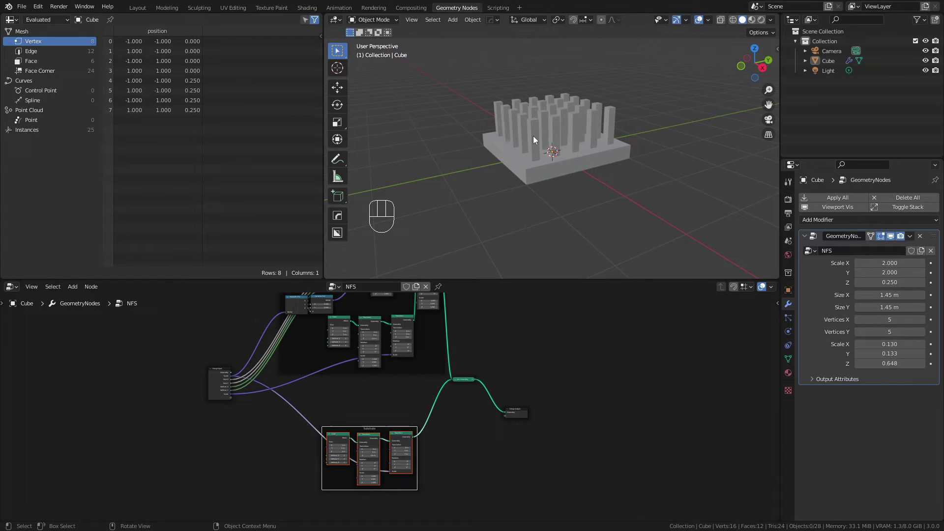
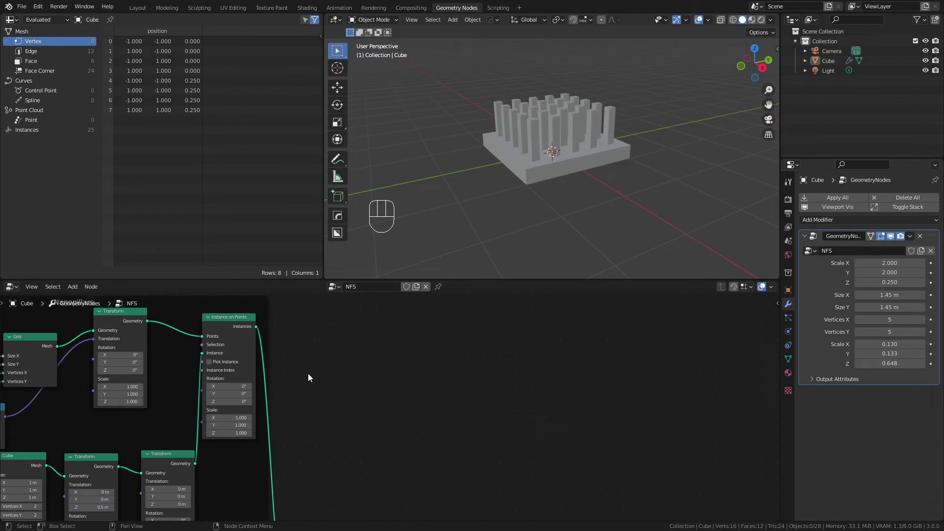
{"action": "key", "text": "shift+a"}
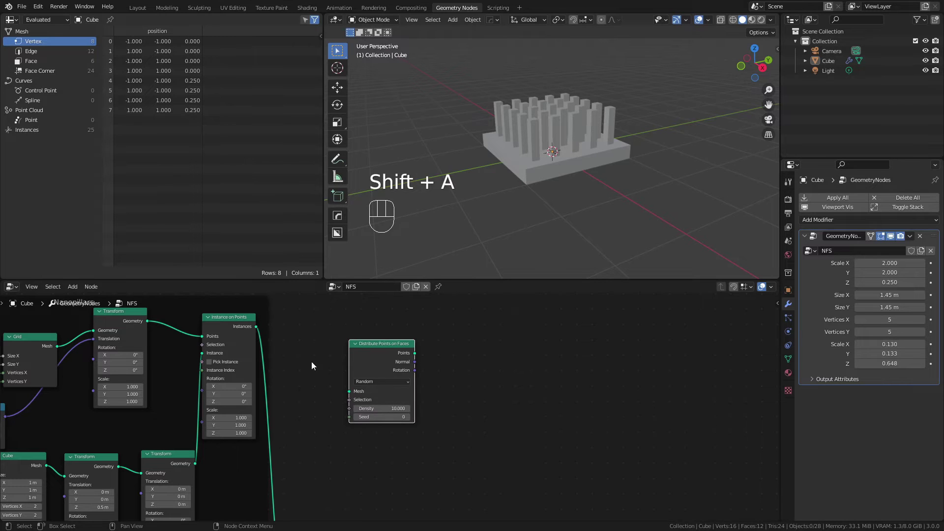
{"action": "left_click_drag", "start_coordinate": [258, 330], "coordinate": [352, 395]}
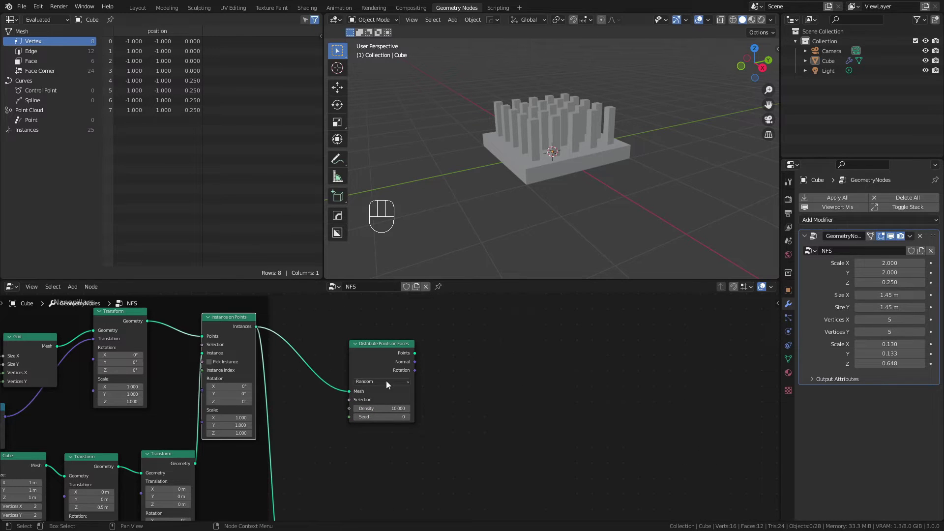
{"action": "middle_click", "coordinate": [303, 349]}
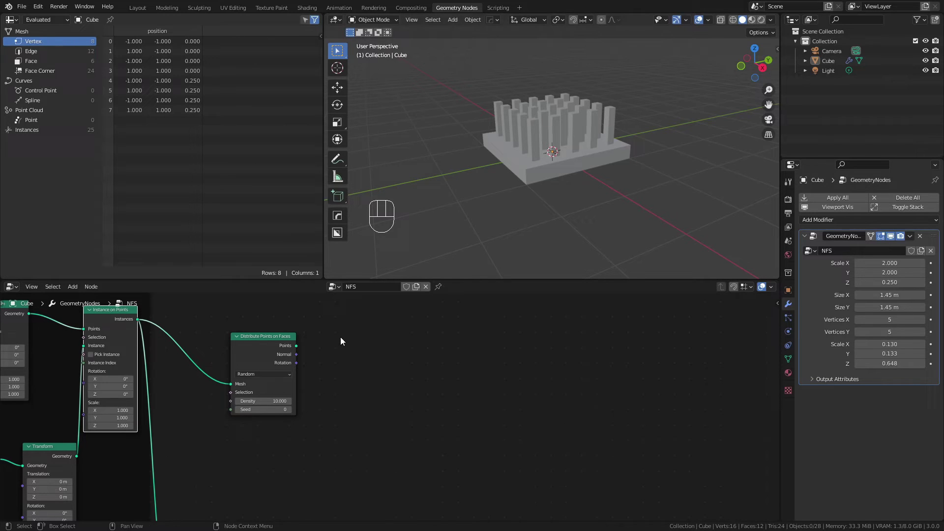
{"action": "key", "text": "shift+a"}
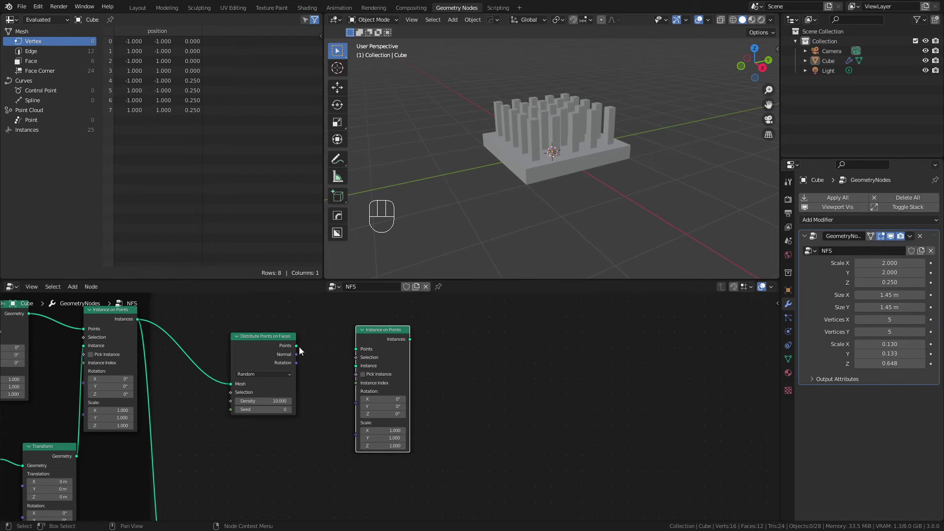
{"action": "left_click", "coordinate": [344, 354]}
{"action": "left_click_drag", "start_coordinate": [398, 335], "coordinate": [393, 341]}
Join the new instances into the final output, trying then deleting a UV Sphere mesh node
{"action": "key", "text": "shift+a"}
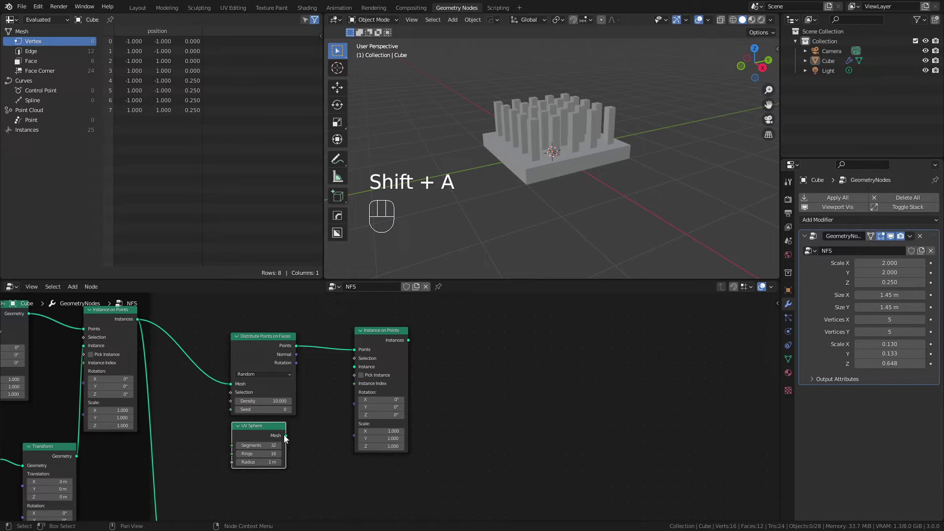
{"action": "left_click_drag", "start_coordinate": [288, 438], "coordinate": [360, 369]}
{"action": "middle_click", "coordinate": [434, 448]}
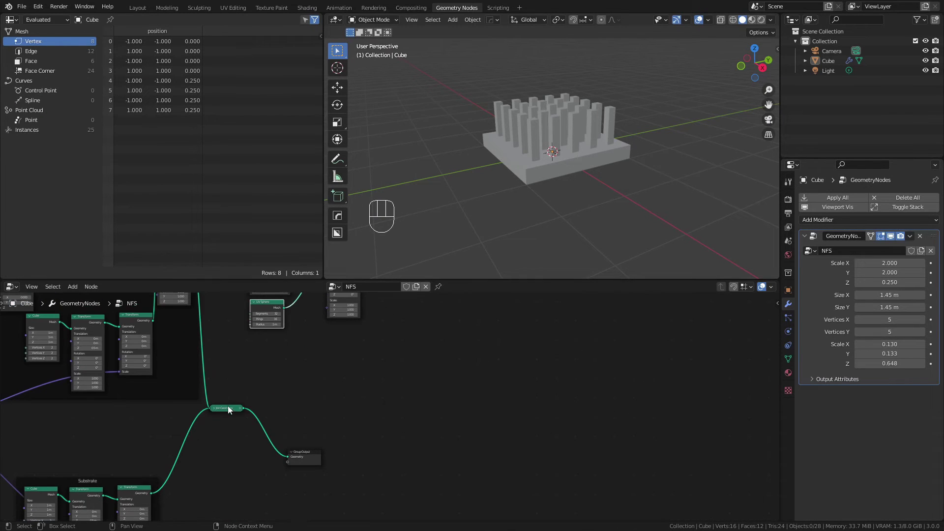
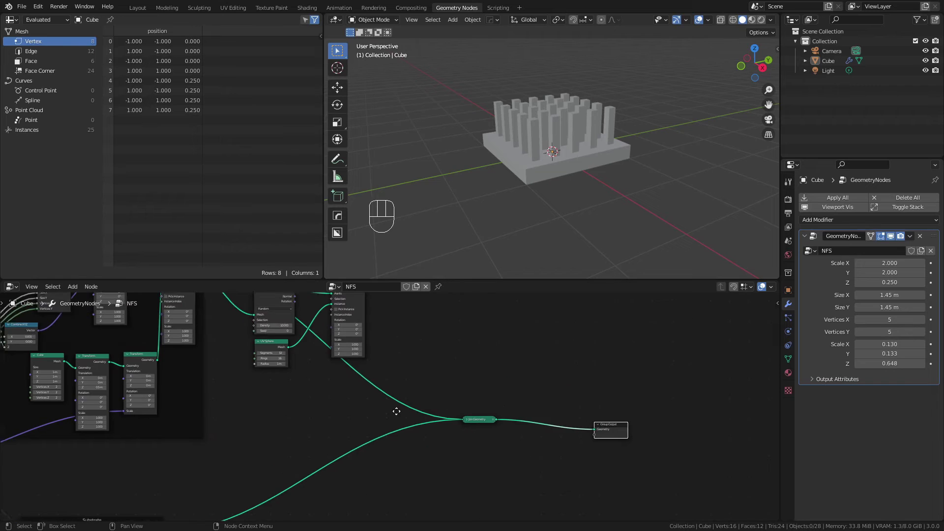
{"action": "middle_click", "coordinate": [367, 379]}
{"action": "left_click_drag", "start_coordinate": [353, 321], "coordinate": [454, 453]}
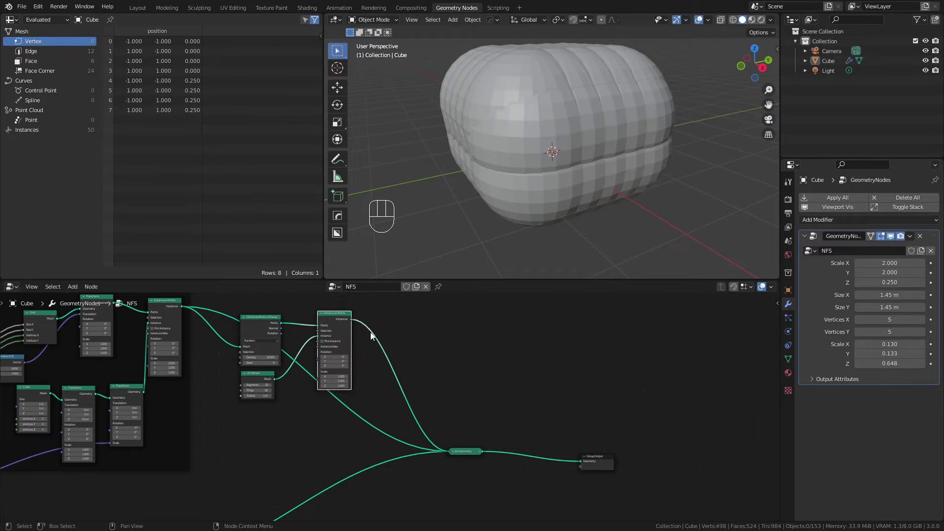
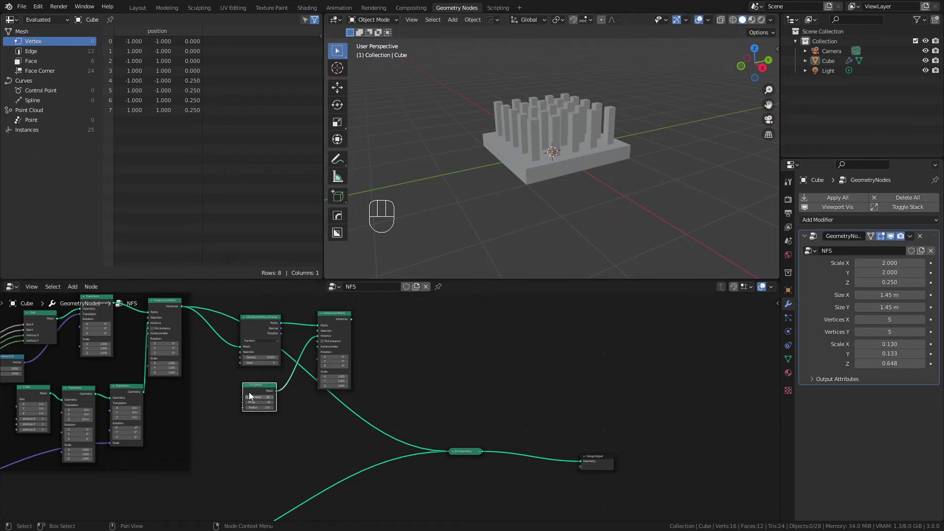
{"action": "key", "text": "x"}
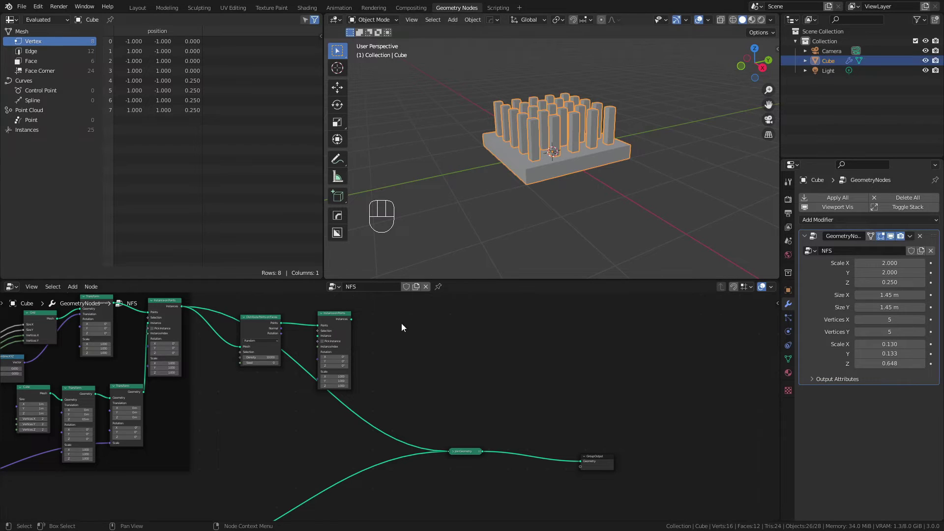
Add a UV Sphere object, subdivide it with Ctrl+2 and lift it above the substrate
{"action": "left_click", "coordinate": [440, 292]}
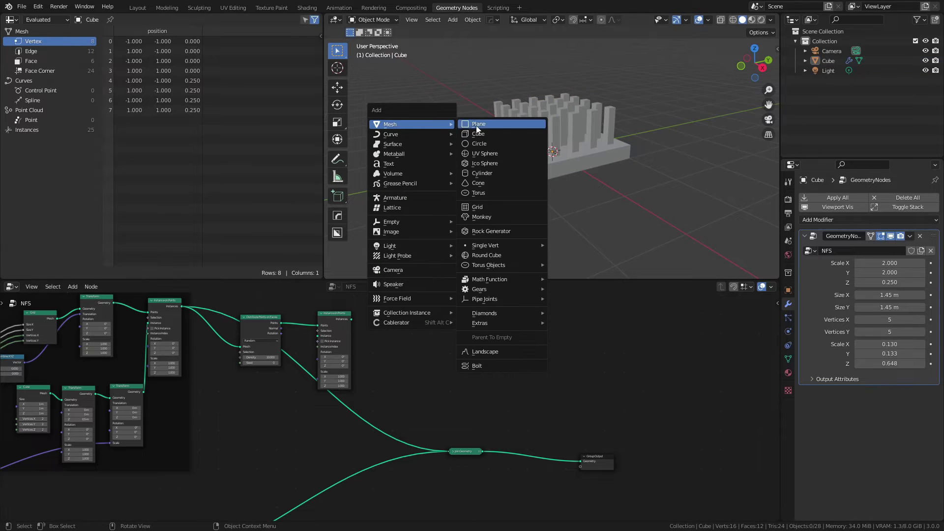
{"action": "key", "text": "shift+a"}
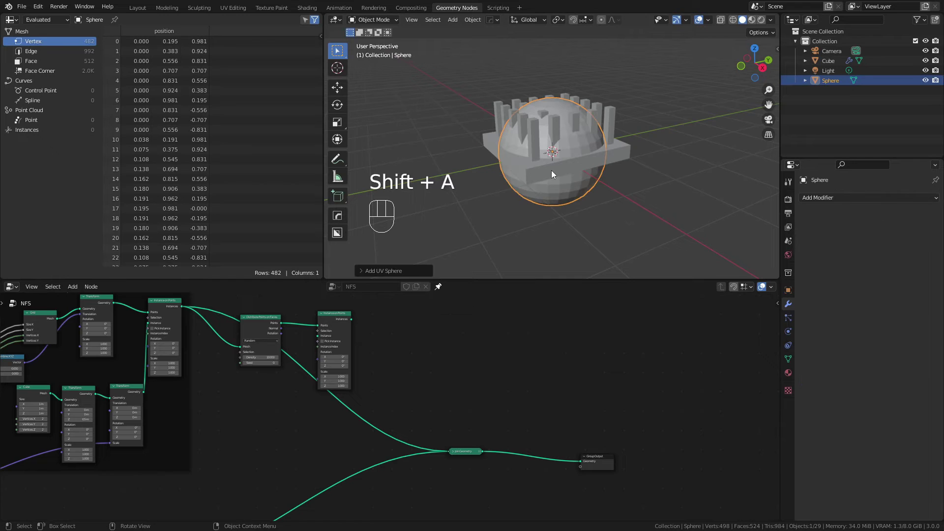
{"action": "key", "text": "ctrl+2"}
{"action": "right_click", "coordinate": [564, 176]}
{"action": "key", "text": "g"}
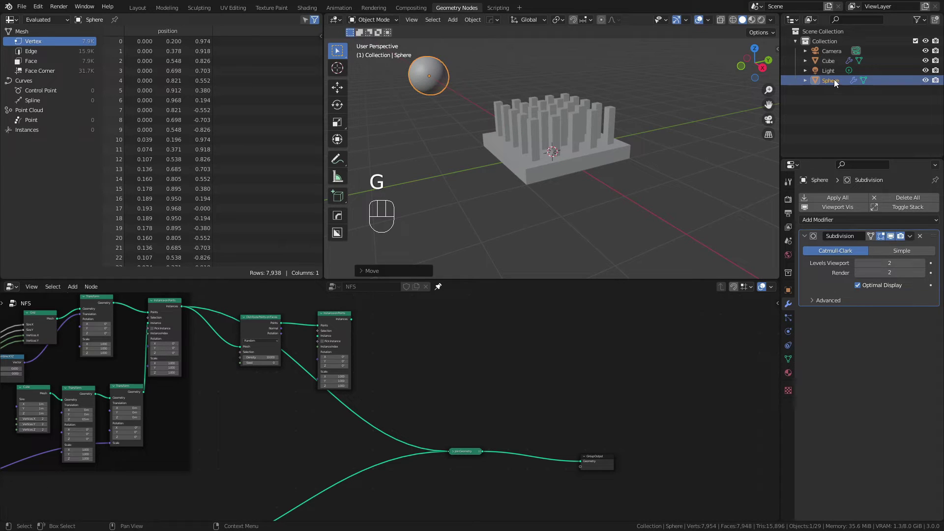
{"action": "left_click_drag", "start_coordinate": [837, 82], "coordinate": [261, 409]}
Bring the Sphere in as an Object Info node and use its geometry as the instance shape
{"action": "left_click_drag", "start_coordinate": [244, 444], "coordinate": [306, 320]}
{"action": "left_click_drag", "start_coordinate": [227, 424], "coordinate": [278, 362]}
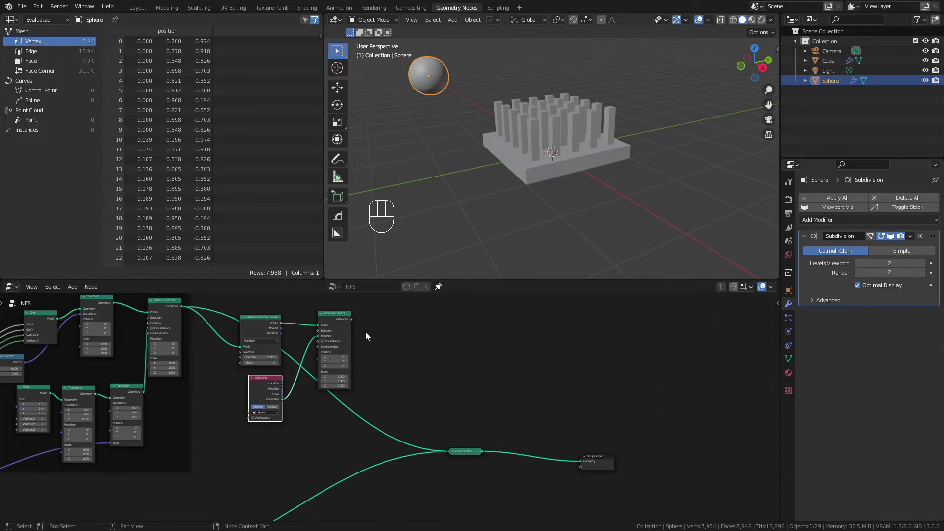
{"action": "left_click_drag", "start_coordinate": [353, 324], "coordinate": [454, 452]}
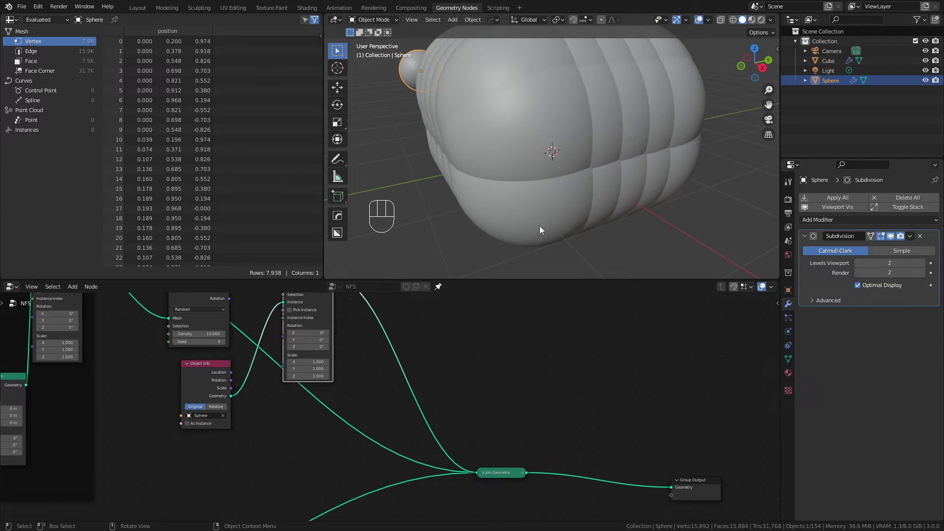
Scale the sphere instances to 0.05, set density 500 and pass the Sphere As Instance
{"action": "middle_click", "coordinate": [391, 373]}
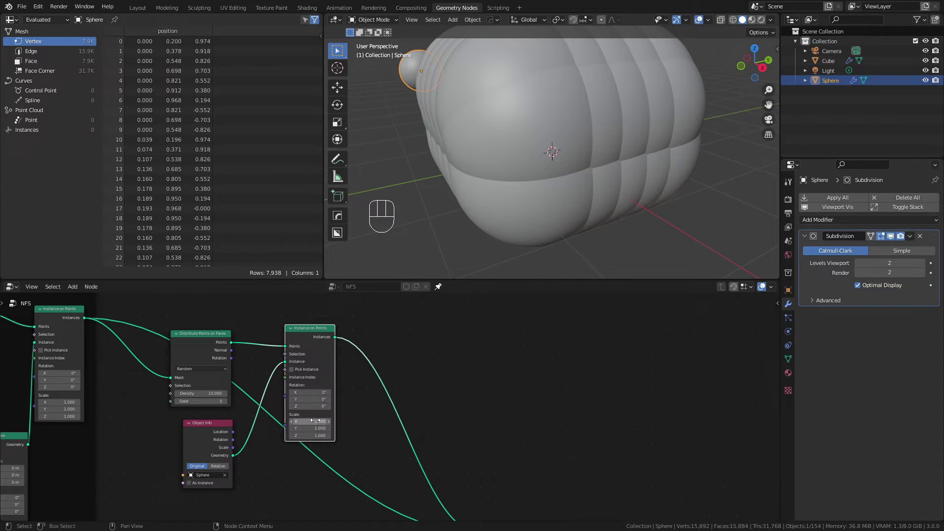
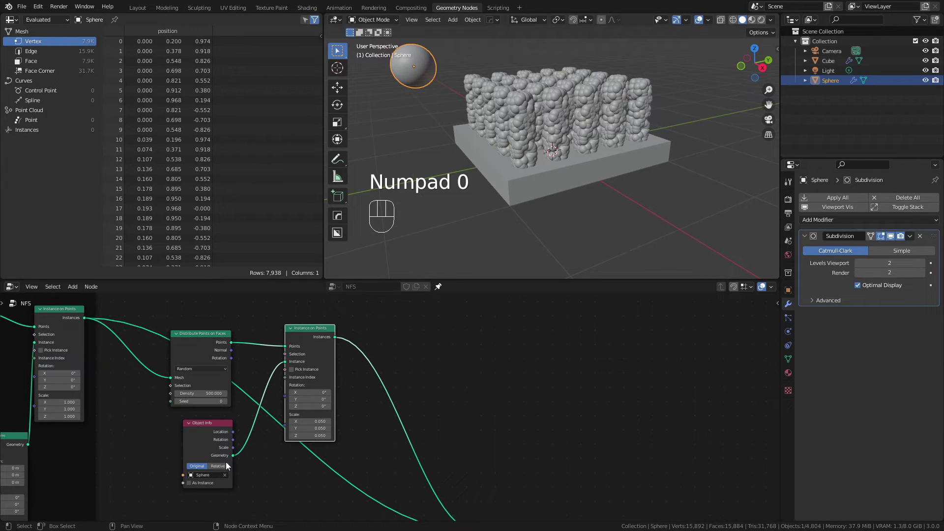
{"action": "left_click_drag", "start_coordinate": [213, 442], "coordinate": [188, 483]}
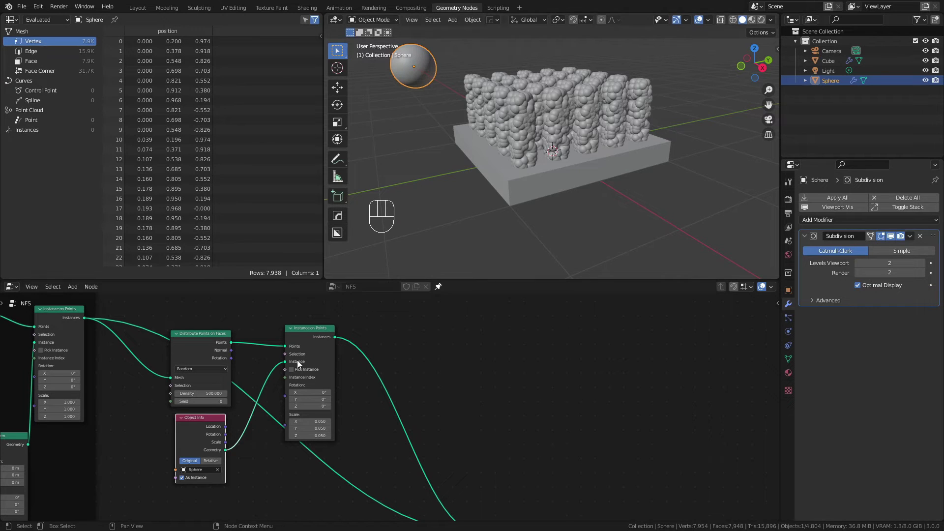
Switch the scatter to Poisson Disk with 0.1 m minimum distance and Density Max 100
{"action": "left_click_drag", "start_coordinate": [201, 371], "coordinate": [198, 389]}
{"action": "left_click", "coordinate": [205, 335]}
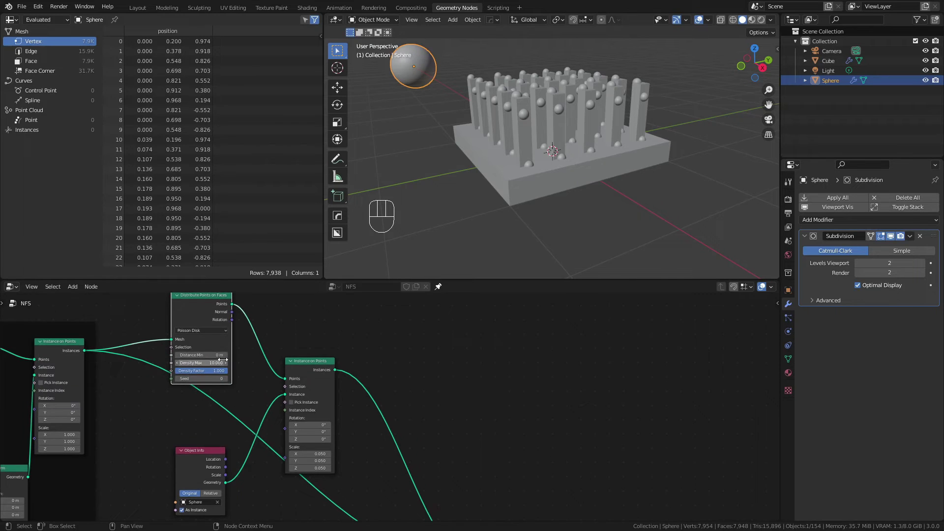
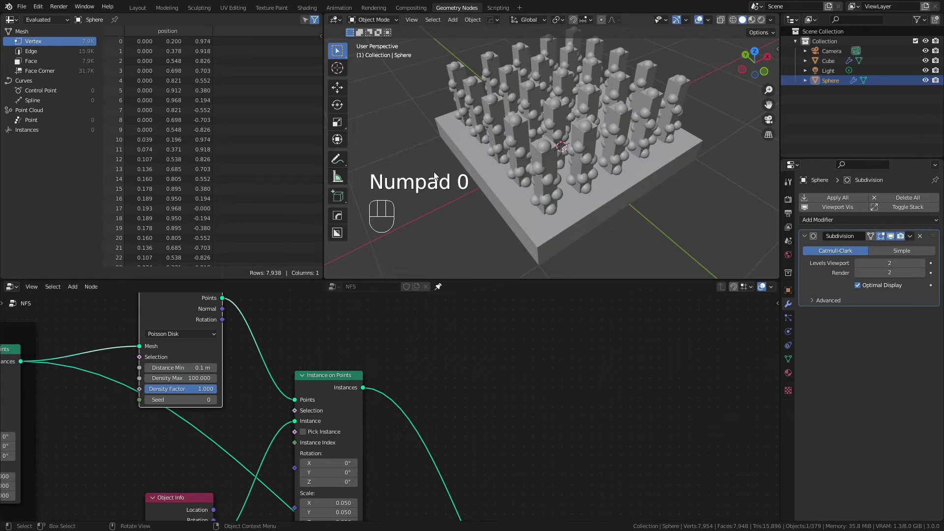
{"action": "left_click_drag", "start_coordinate": [578, 141], "coordinate": [624, 117]}
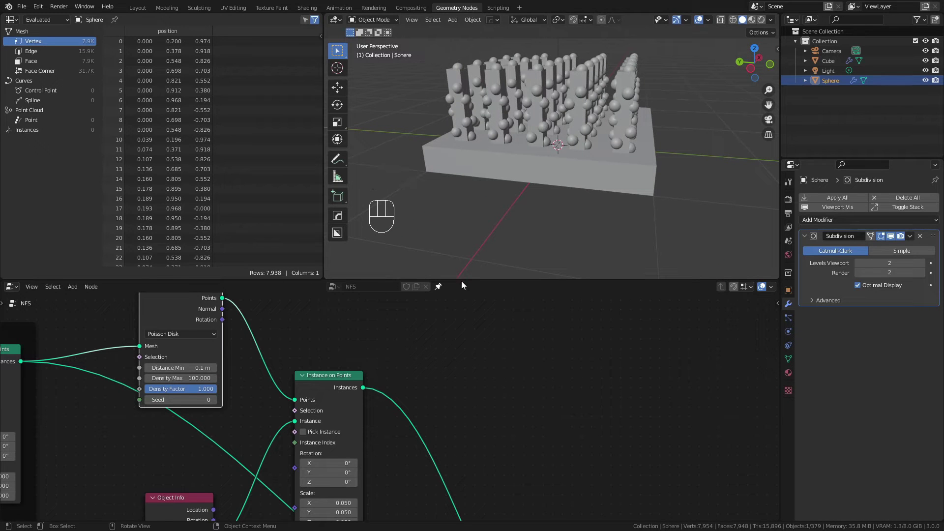
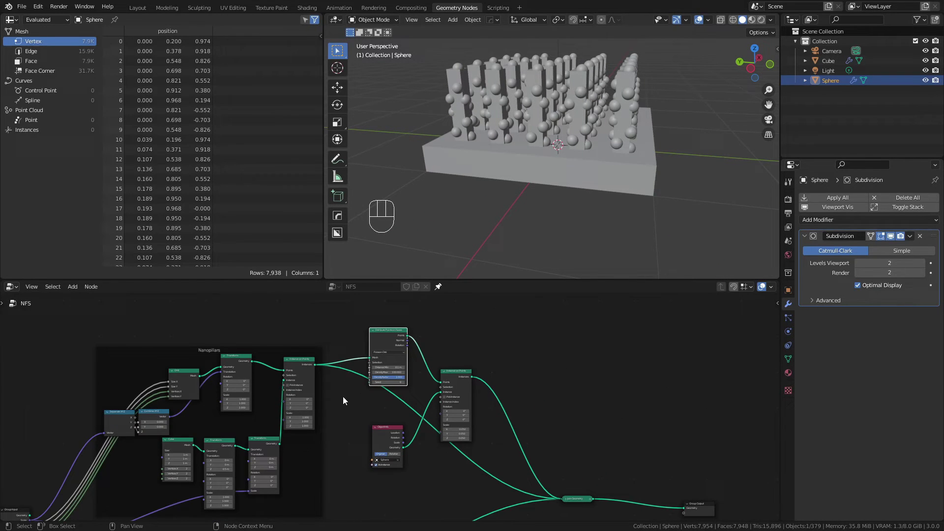
{"action": "middle_click", "coordinate": [354, 407]}
{"action": "middle_click", "coordinate": [417, 353]}
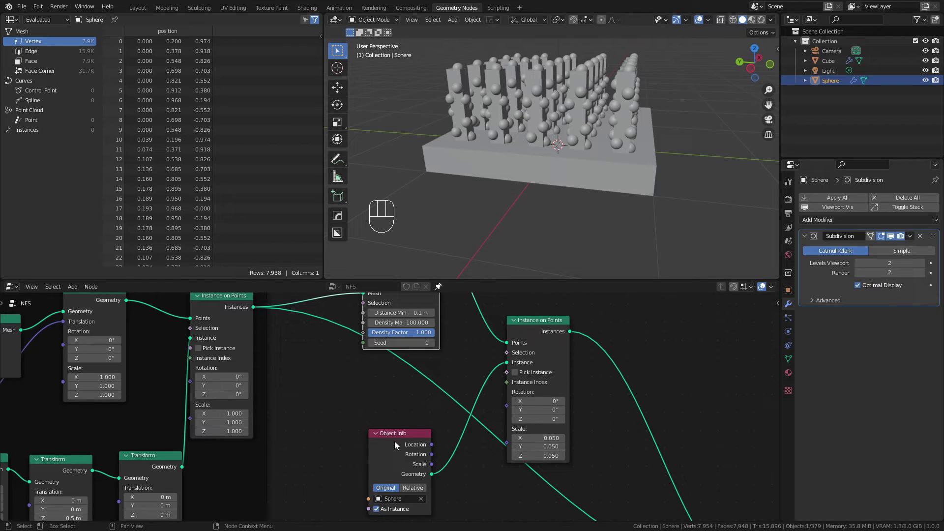
{"action": "left_click_drag", "start_coordinate": [393, 448], "coordinate": [390, 426]}
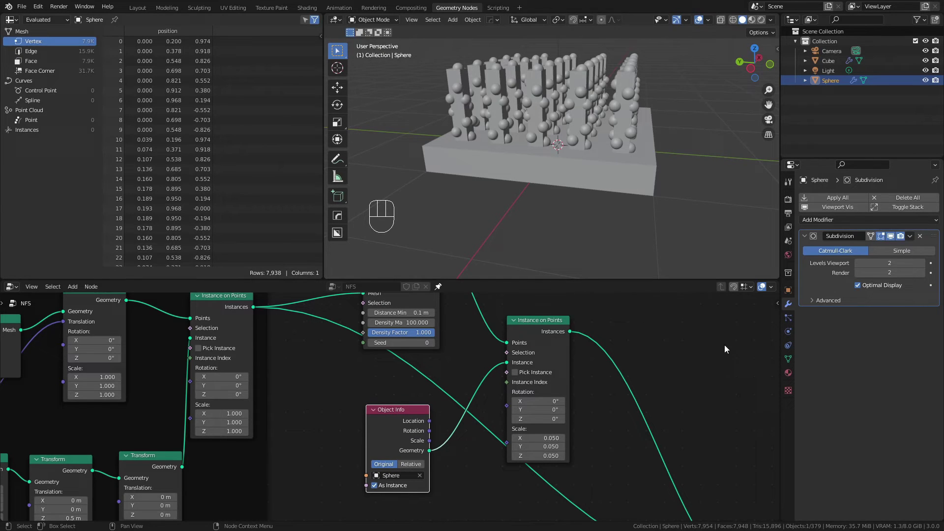
Select the Cube object and make its Geometry Nodes modifier active
{"action": "left_click", "coordinate": [565, 160]}
{"action": "left_click", "coordinate": [596, 174]}
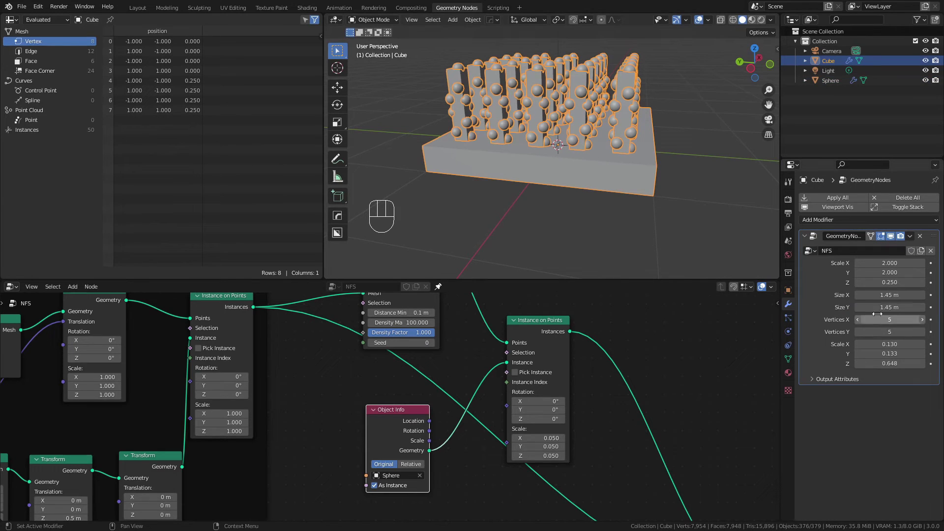
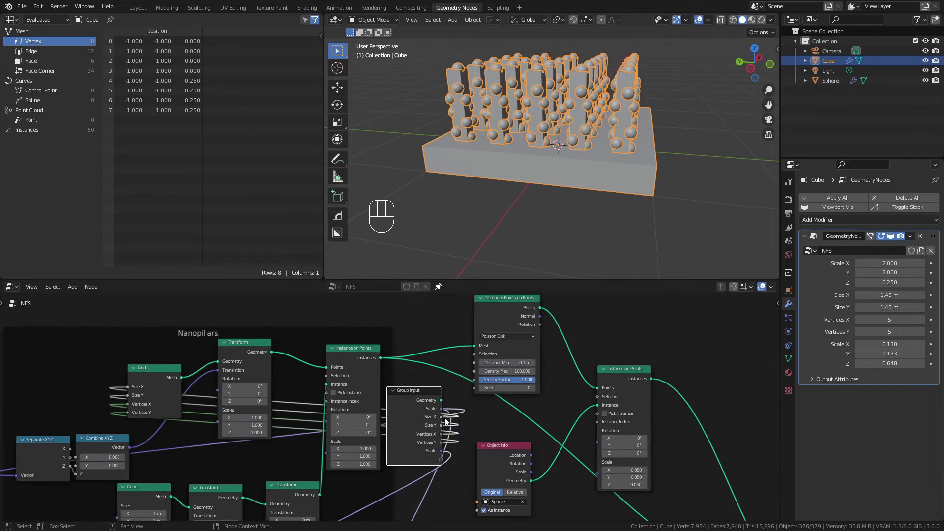
Expose Density Max and Seed as modifier inputs, with the distribution seed set to 3
{"action": "left_click_drag", "start_coordinate": [438, 420], "coordinate": [323, 376]}
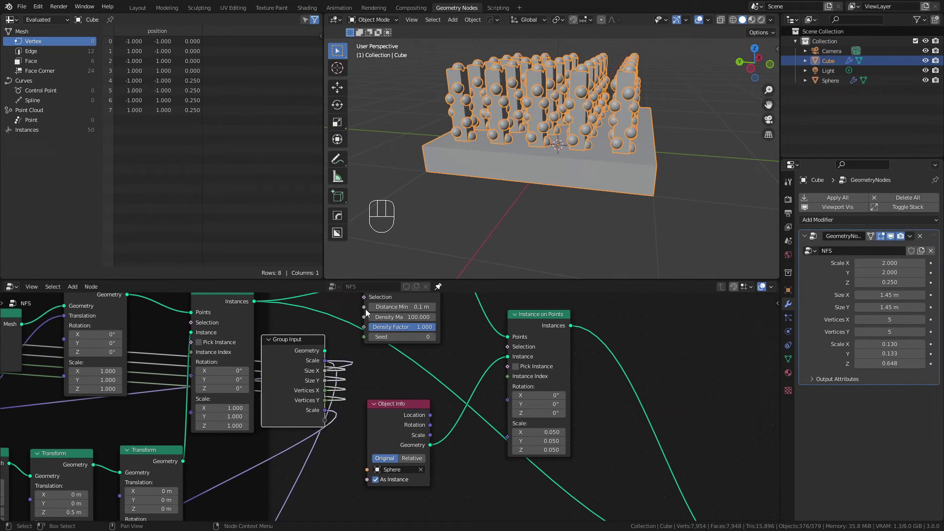
{"action": "left_click_drag", "start_coordinate": [366, 312], "coordinate": [330, 420]}
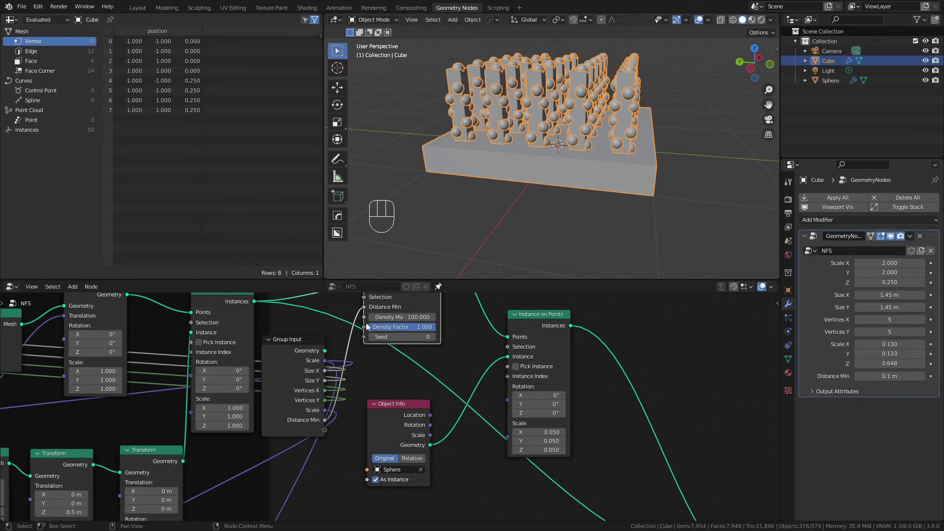
{"action": "left_click_drag", "start_coordinate": [365, 323], "coordinate": [328, 433]}
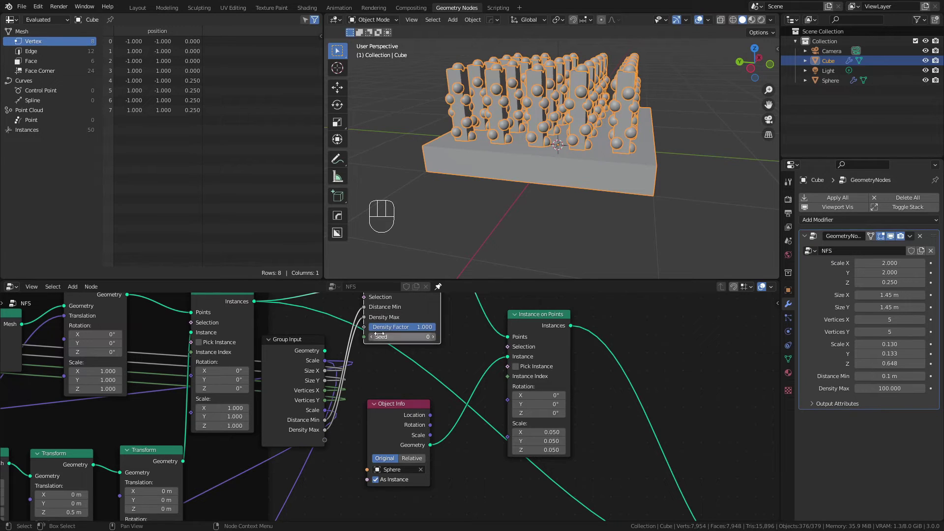
{"action": "left_click", "coordinate": [369, 339]}
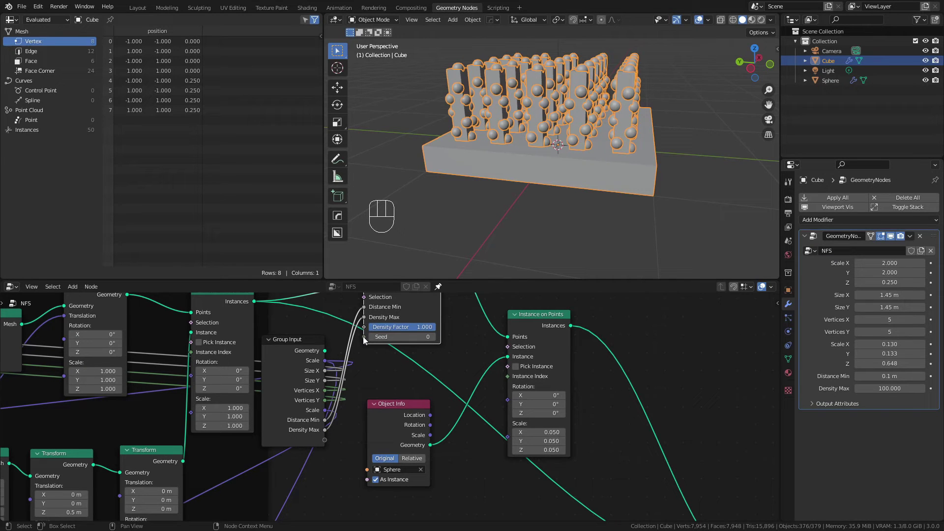
{"action": "double_click", "coordinate": [437, 340]}
{"action": "left_click", "coordinate": [331, 430]}
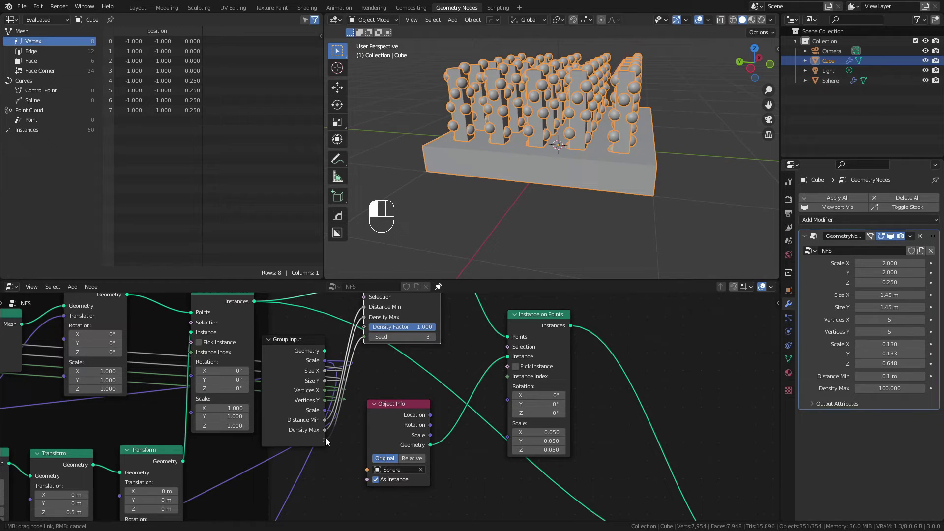
Expose the instanced atom object and atom scale as modifier inputs
{"action": "left_click_drag", "start_coordinate": [368, 472], "coordinate": [329, 454]}
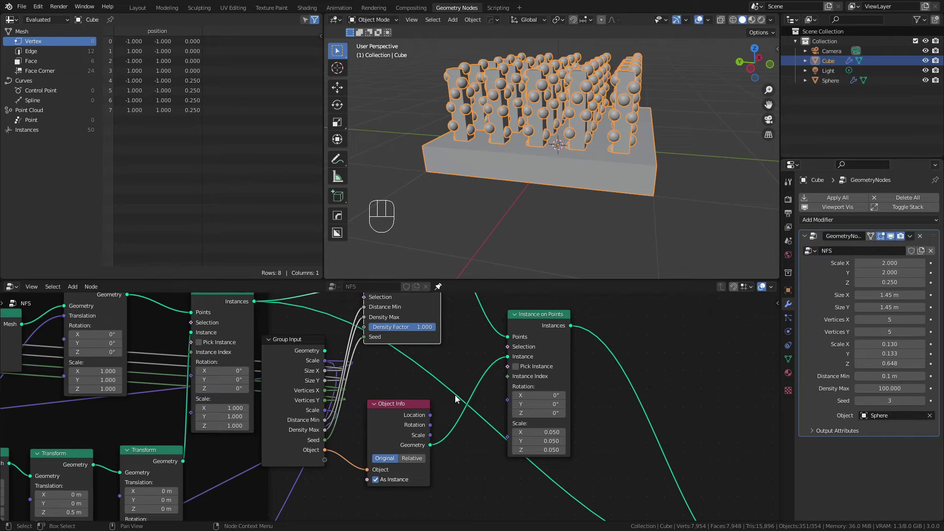
{"action": "left_click_drag", "start_coordinate": [508, 441], "coordinate": [324, 462]}
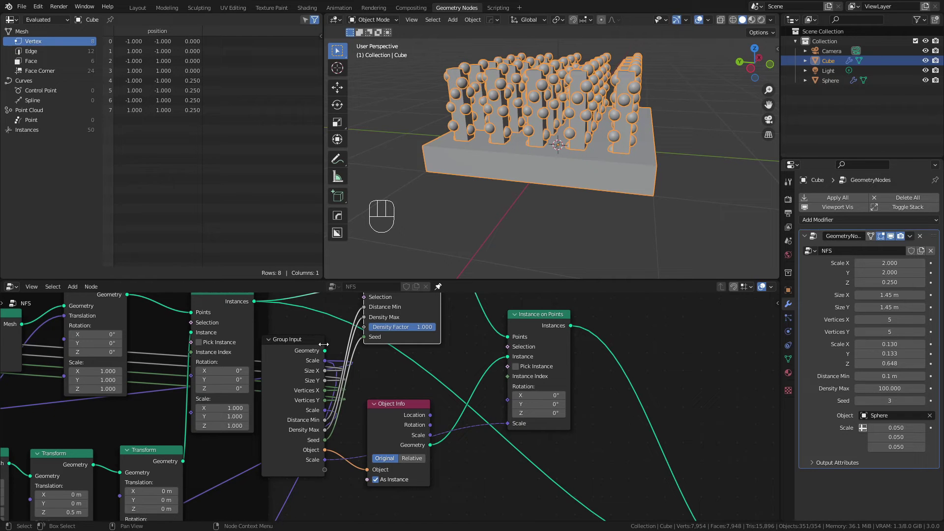
{"action": "left_click_drag", "start_coordinate": [333, 410], "coordinate": [26, 419]}
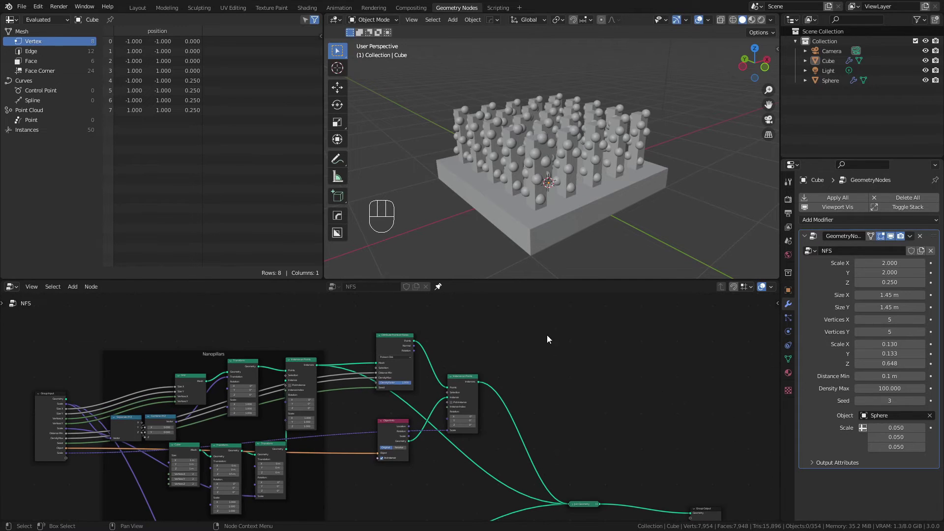
Insert a Scale Instances node into the pillar instance wire
{"action": "left_click", "coordinate": [379, 470]}
{"action": "left_click_drag", "start_coordinate": [399, 336], "coordinate": [481, 342]}
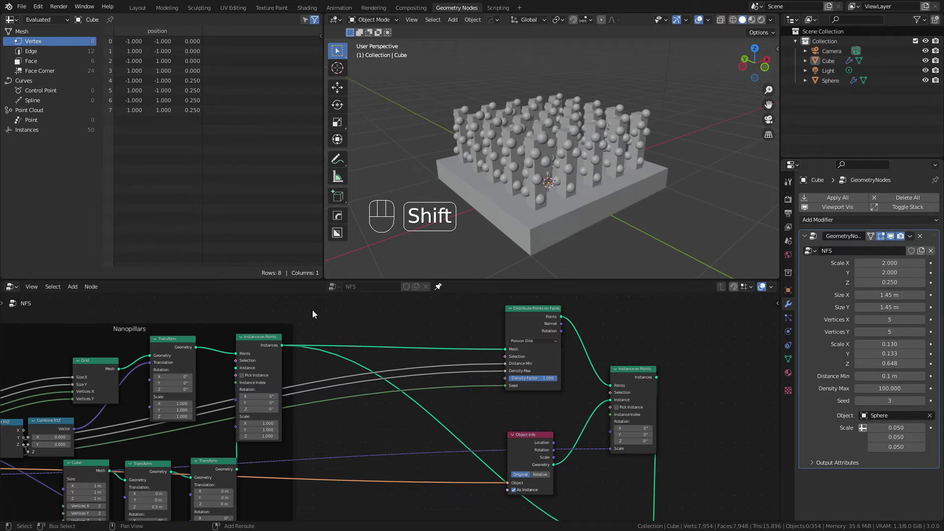
{"action": "key", "text": "shift+a"}
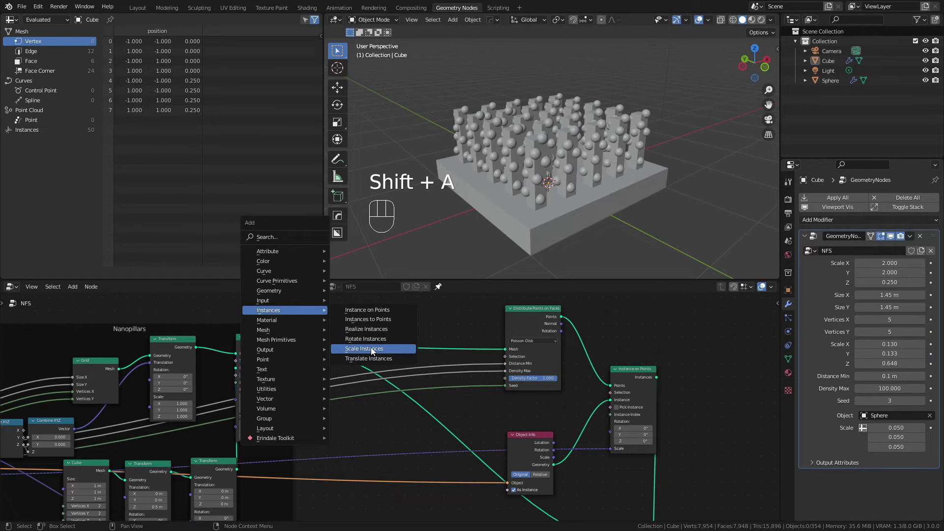
{"action": "left_click_drag", "start_coordinate": [384, 342], "coordinate": [357, 328]}
Add Translate Instances and Realize Instances nodes before the atom distribution
{"action": "key", "text": "shift+a"}
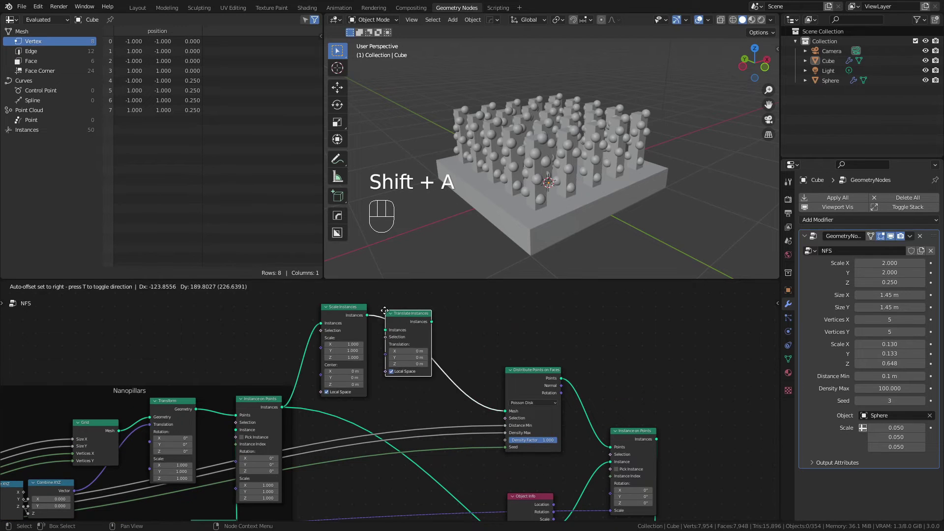
{"action": "key", "text": "shift+a"}
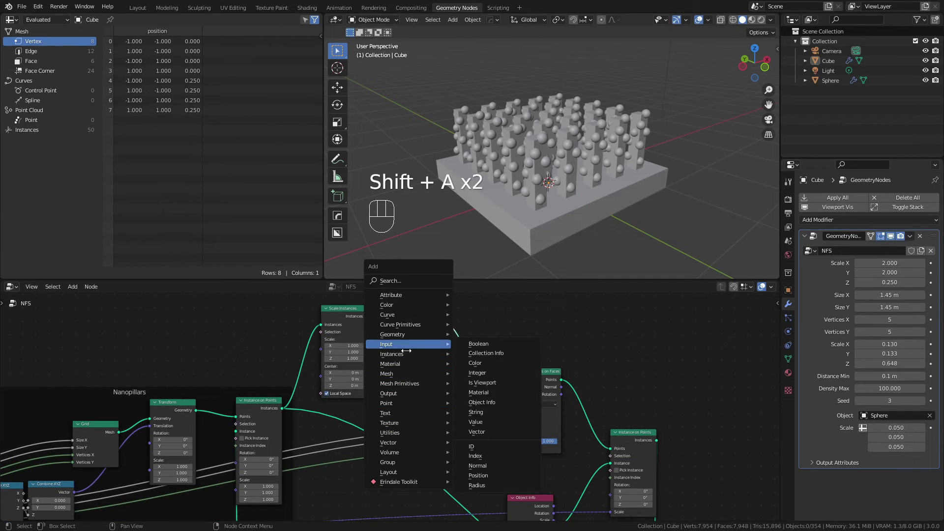
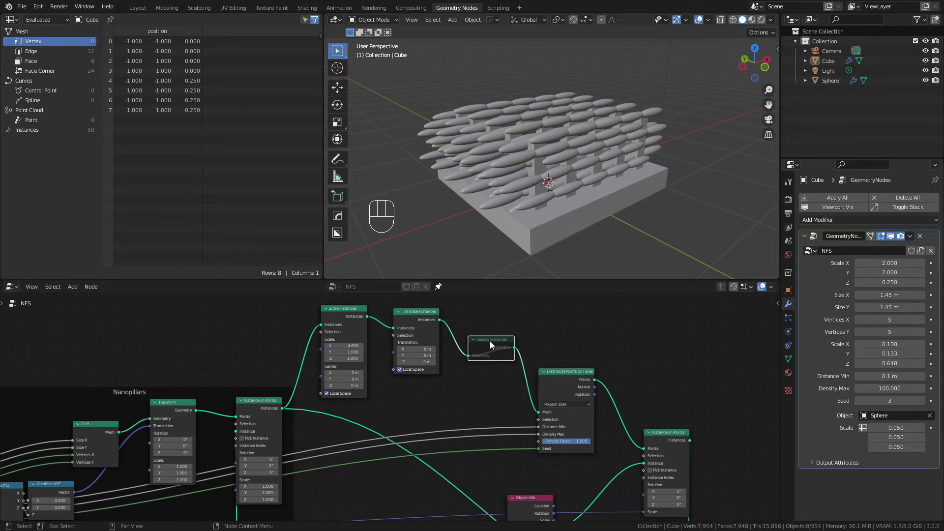
{"action": "key", "text": "m"}
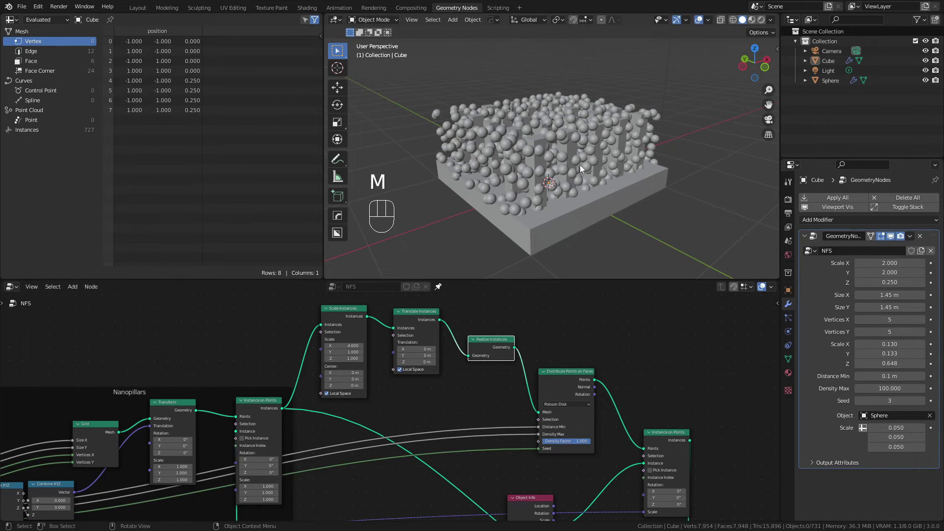
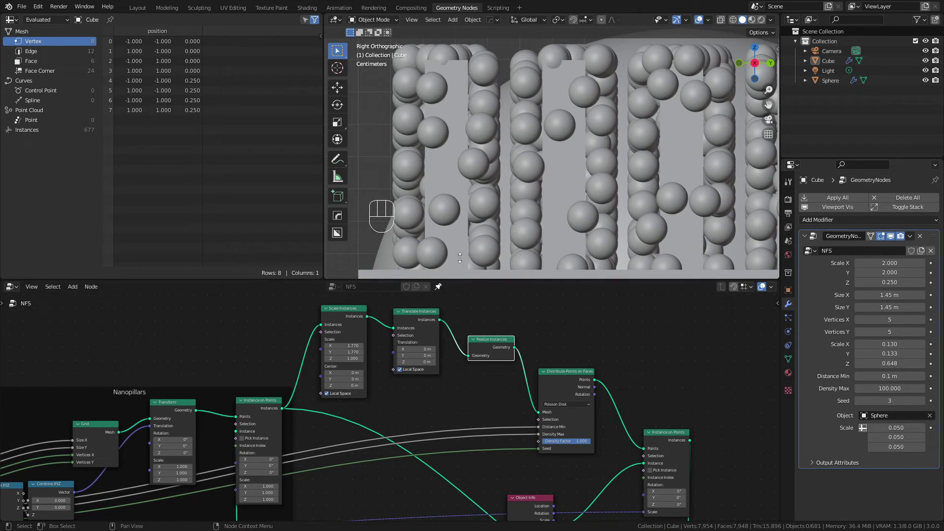
Check the scaled and raised atom scatter from the front view near the pillar bases
{"action": "key", "text": "KP_1"}
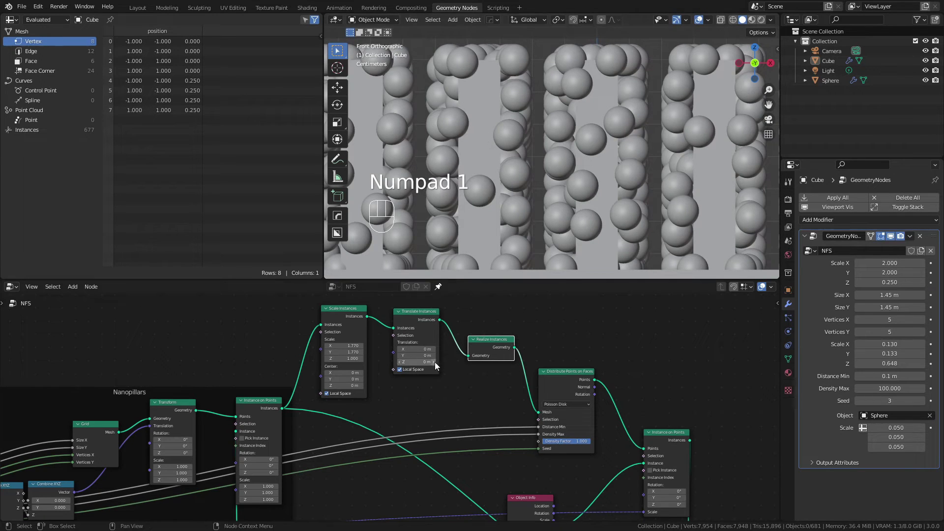
{"action": "left_click_drag", "start_coordinate": [542, 109], "coordinate": [543, 77]}
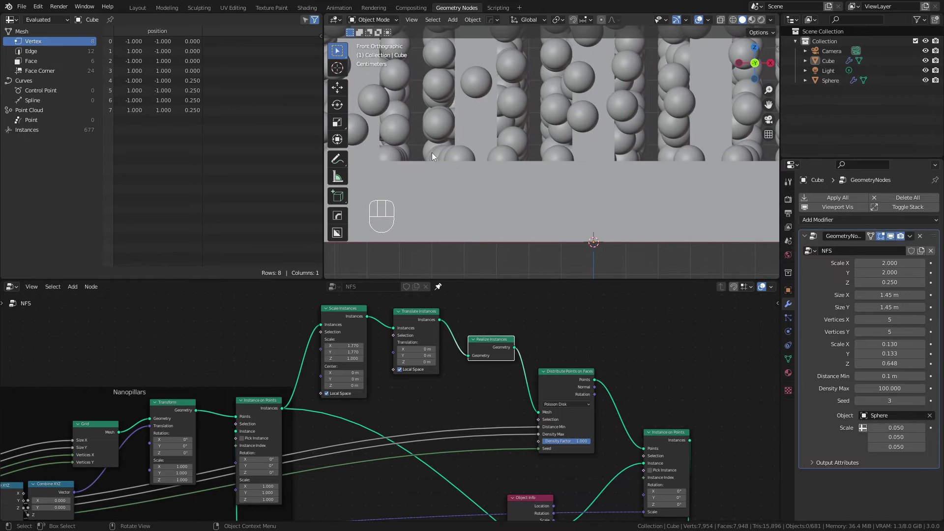
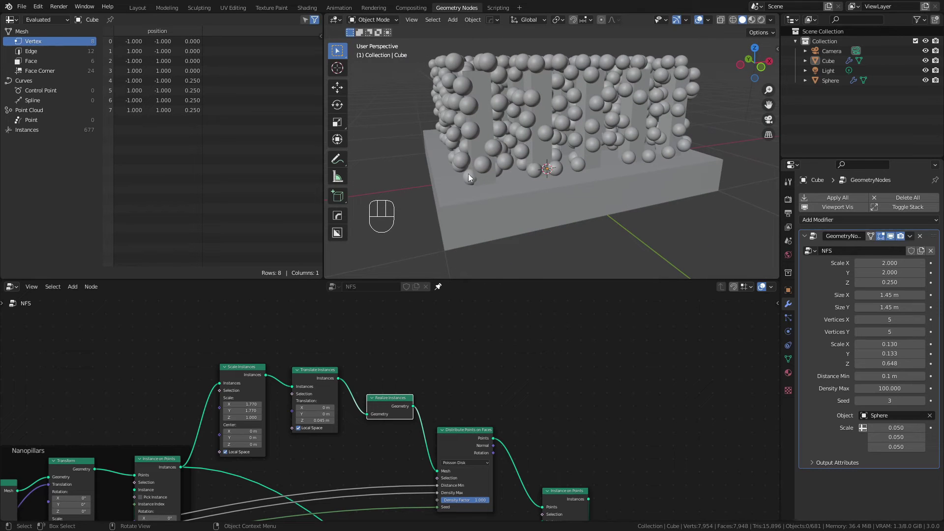
Expose the Scale Instances scale and Translate Instances offset as modifier inputs
{"action": "left_click_drag", "start_coordinate": [480, 87], "coordinate": [480, 117]}
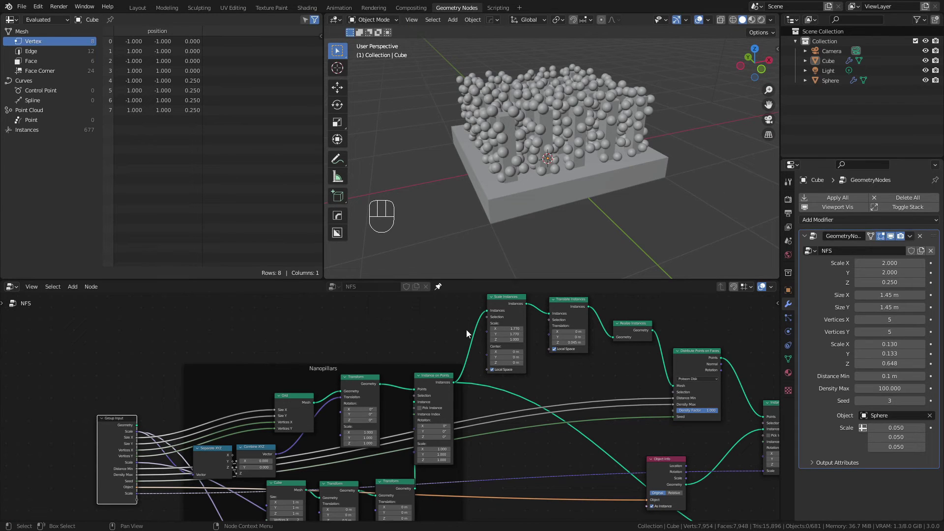
{"action": "left_click_drag", "start_coordinate": [485, 343], "coordinate": [136, 502]}
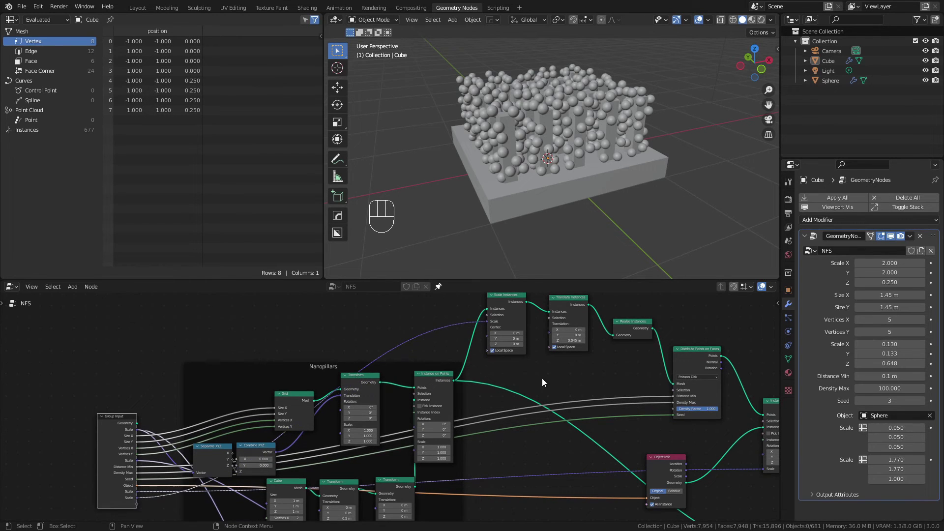
{"action": "left_click_drag", "start_coordinate": [546, 341], "coordinate": [142, 499]}
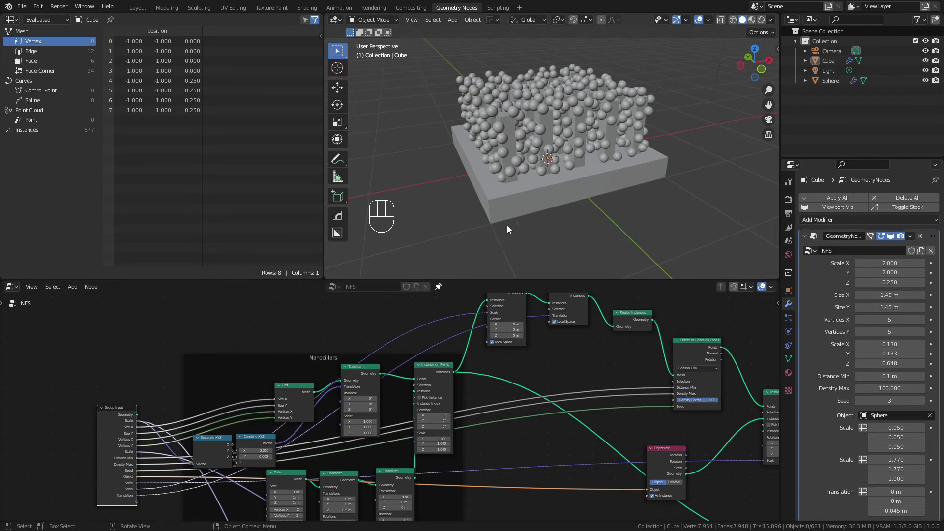
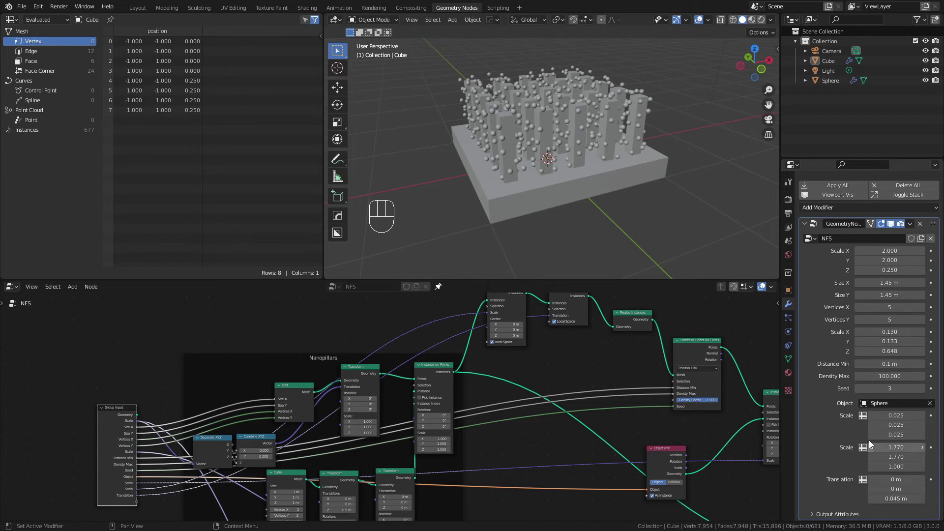
Inspect the atoms along the pillars from the side, then return to perspective
{"action": "key", "text": "KP_3"}
{"action": "left_click_drag", "start_coordinate": [656, 154], "coordinate": [632, 221]}
{"action": "middle_click", "coordinate": [577, 130]}
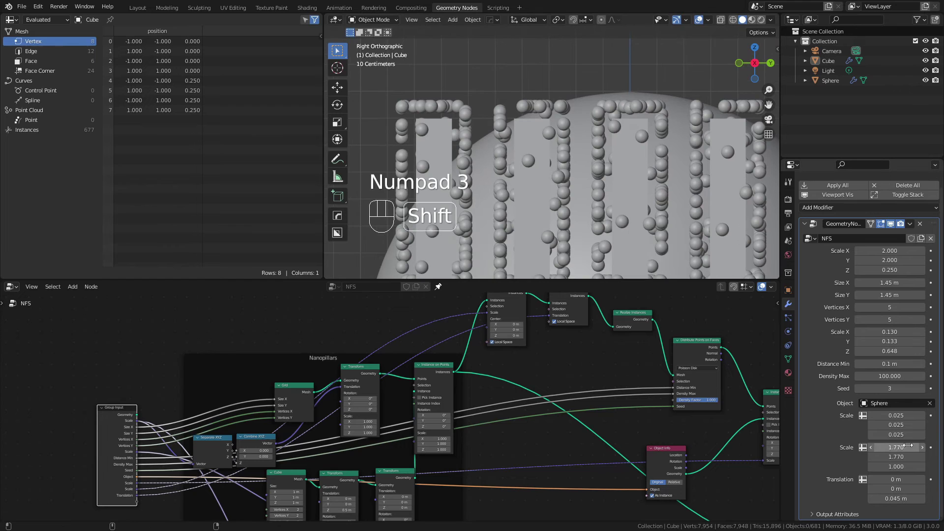
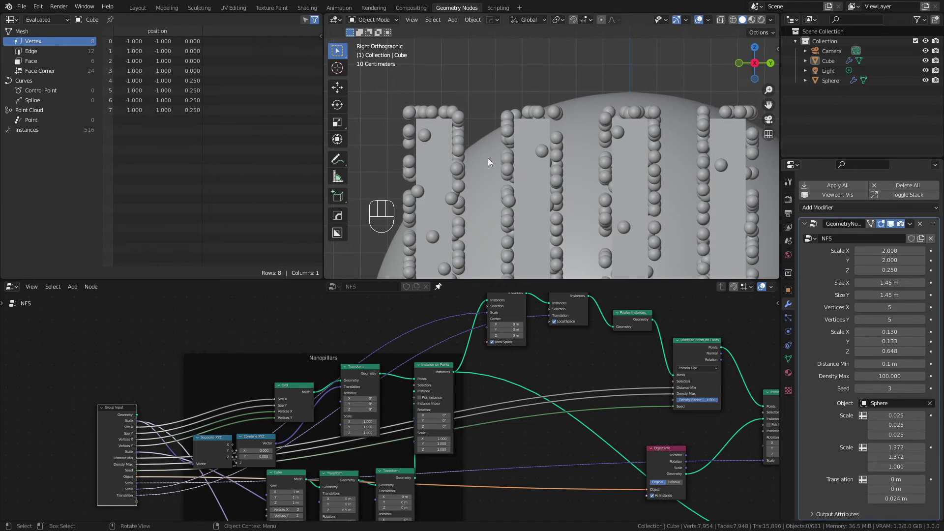
{"action": "left_click_drag", "start_coordinate": [493, 155], "coordinate": [544, 178]}
{"action": "left_click_drag", "start_coordinate": [606, 209], "coordinate": [582, 170]}
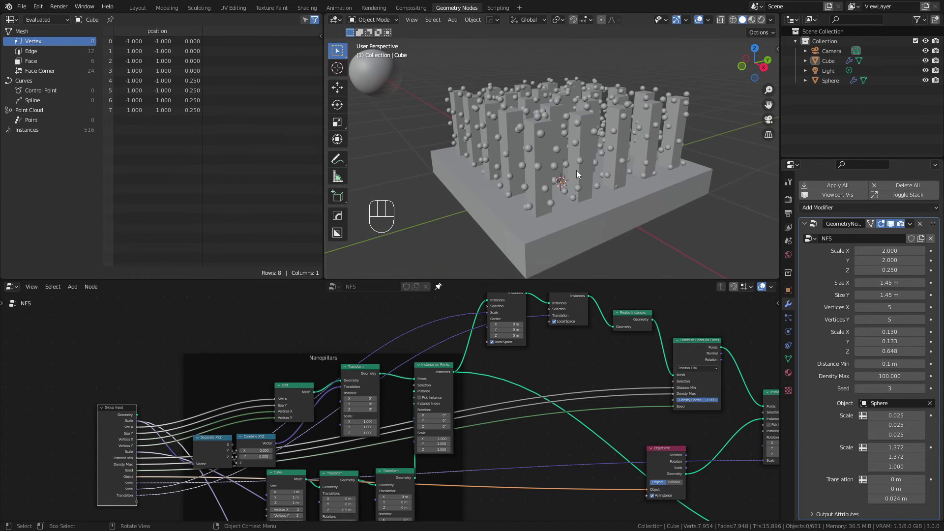
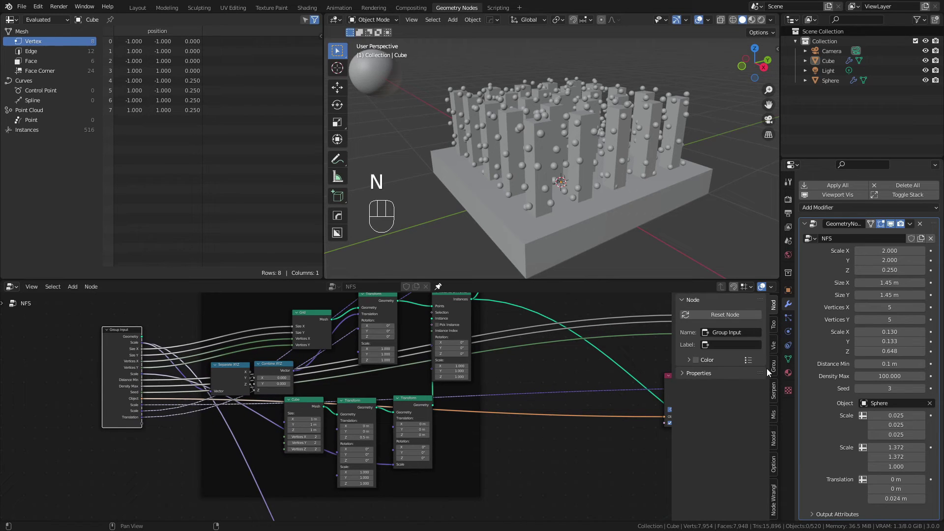
Rename the node group input sockets to Atom Offset and Atom Position Offset style names
{"action": "left_click", "coordinate": [777, 369]}
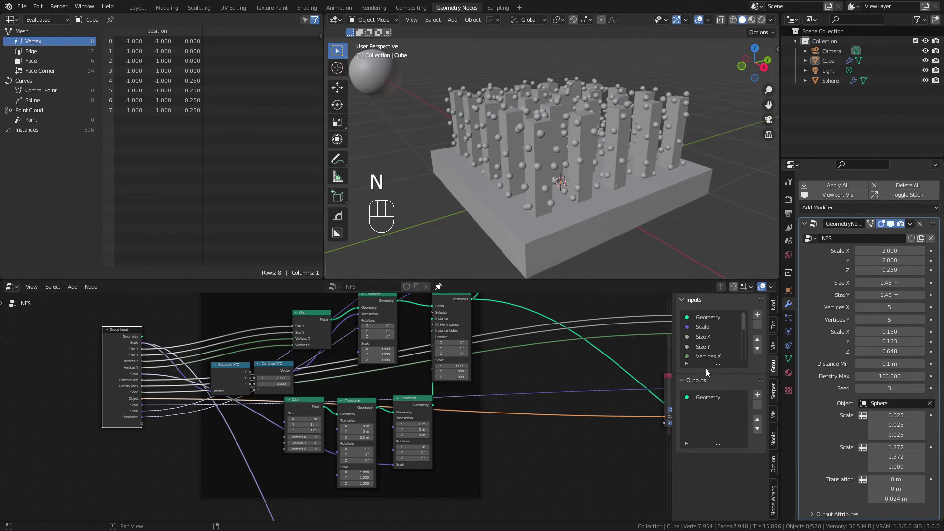
{"action": "left_click", "coordinate": [709, 329]}
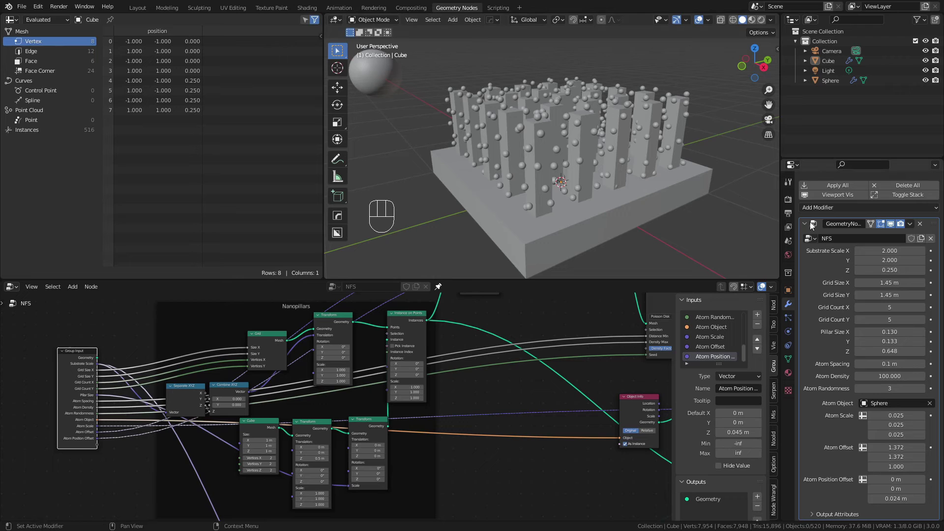
Add a Bevel modifier after the geometry nodes on the cube
{"action": "left_click", "coordinate": [807, 227]}
{"action": "left_click_drag", "start_coordinate": [824, 222], "coordinate": [770, 259]}
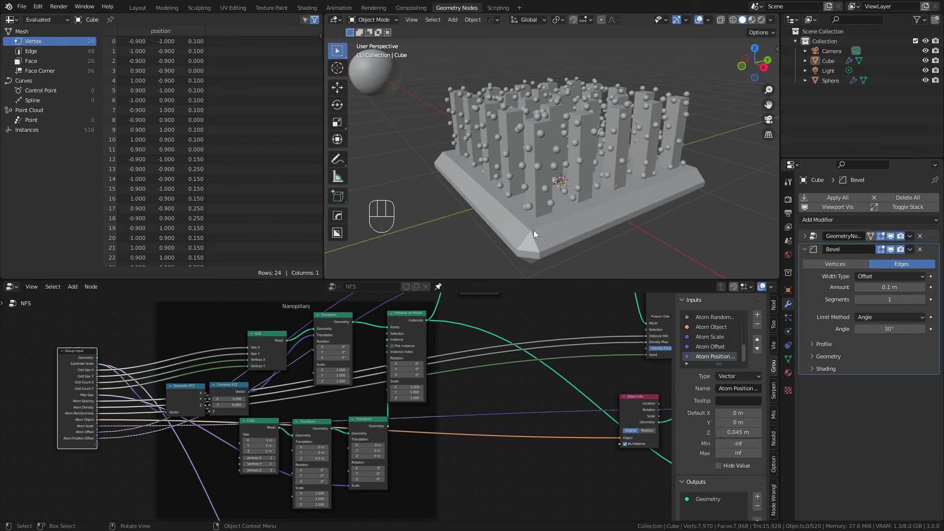
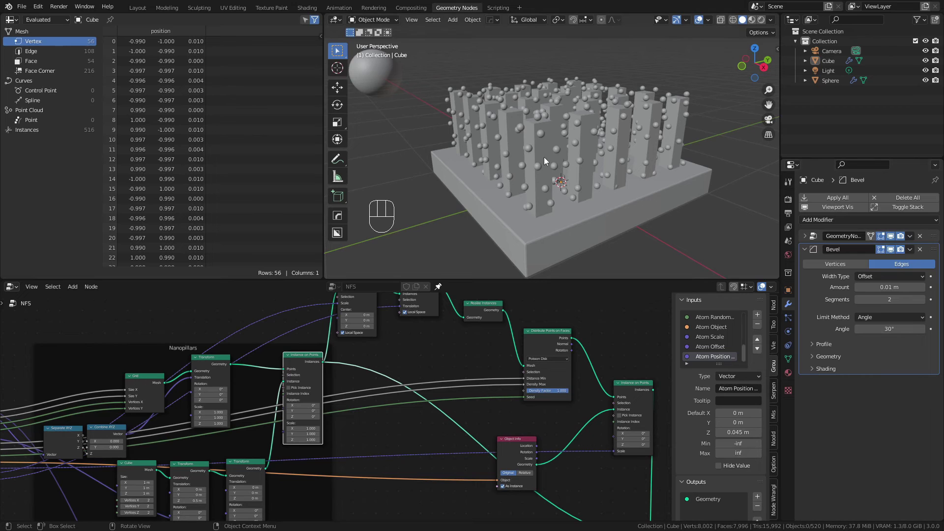
Add a Set Shade Smooth node between the final Join Geometry and the Group Output
{"action": "key", "text": "shift+a"}
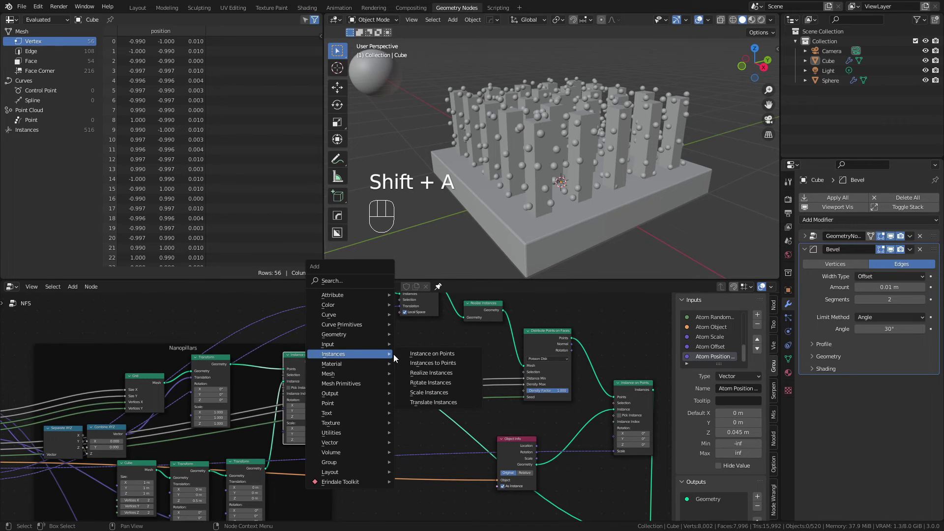
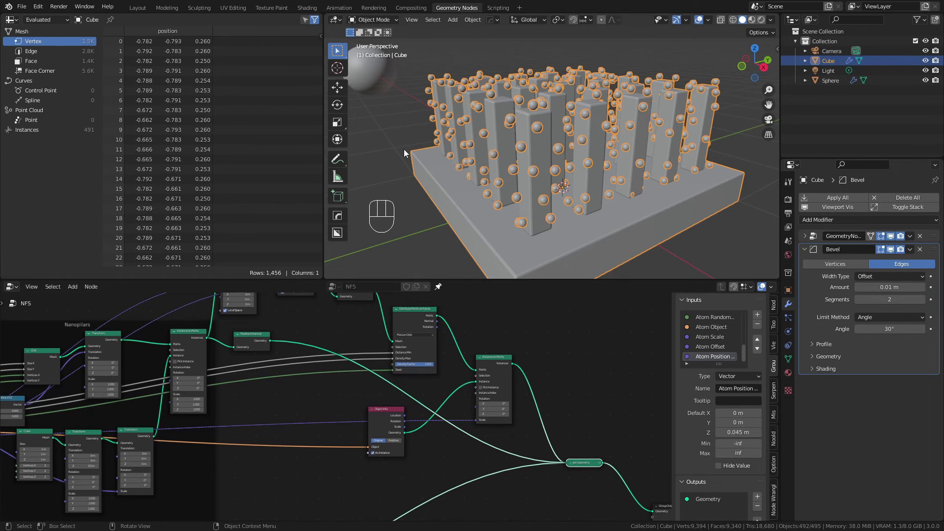
{"action": "left_click", "coordinate": [300, 326]}
{"action": "key", "text": "shift+a"}
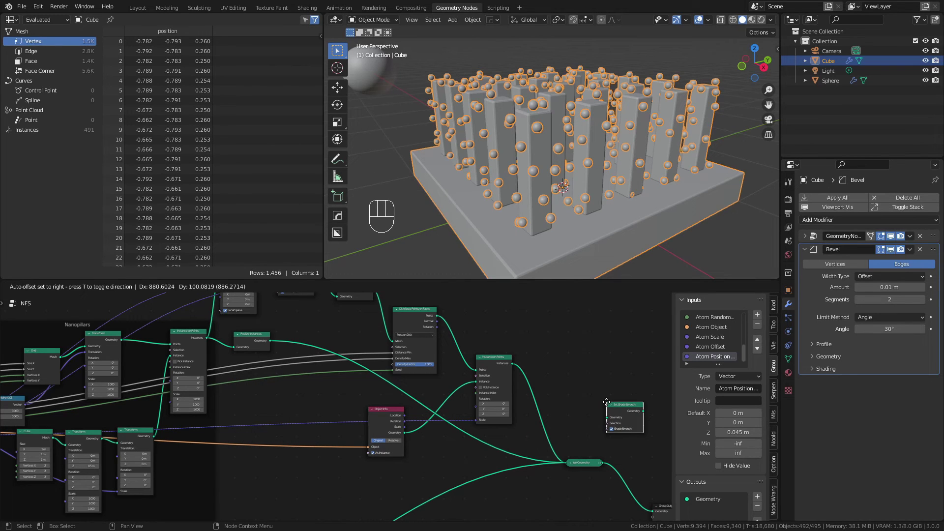
{"action": "middle_click", "coordinate": [483, 360]}
{"action": "left_click", "coordinate": [597, 498]}
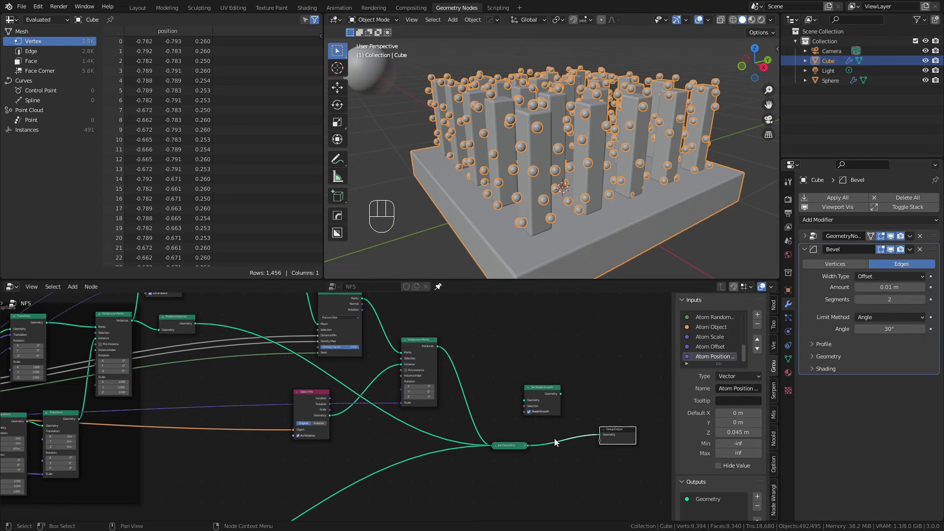
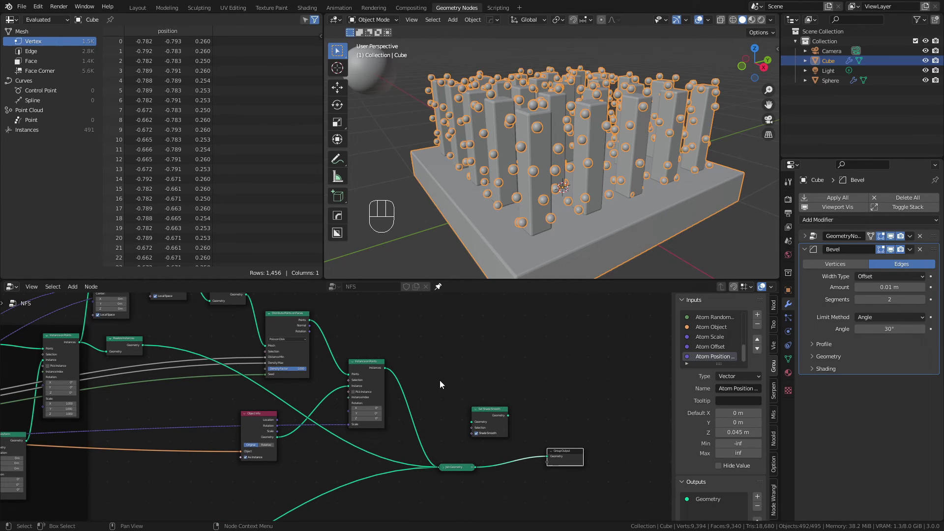
{"action": "left_click_drag", "start_coordinate": [496, 418], "coordinate": [513, 461]}
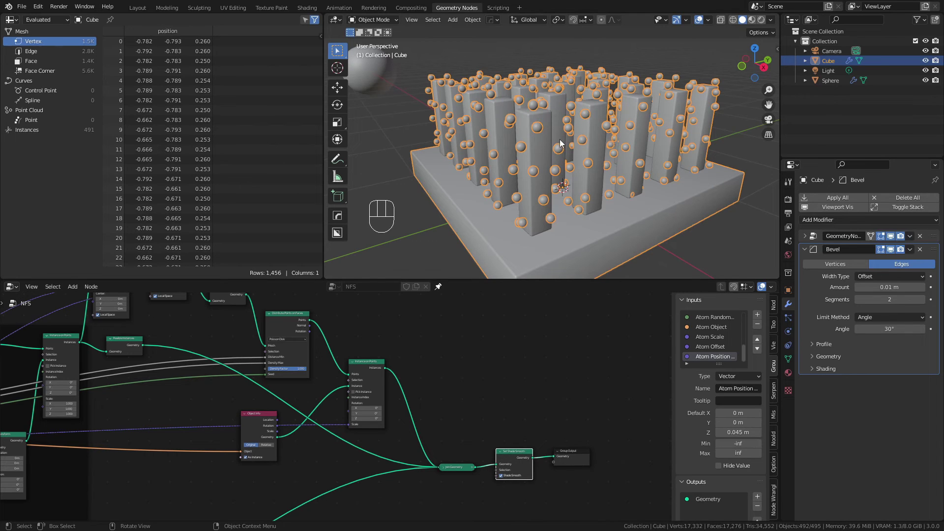
{"action": "left_click_drag", "start_coordinate": [314, 422], "coordinate": [454, 420]}
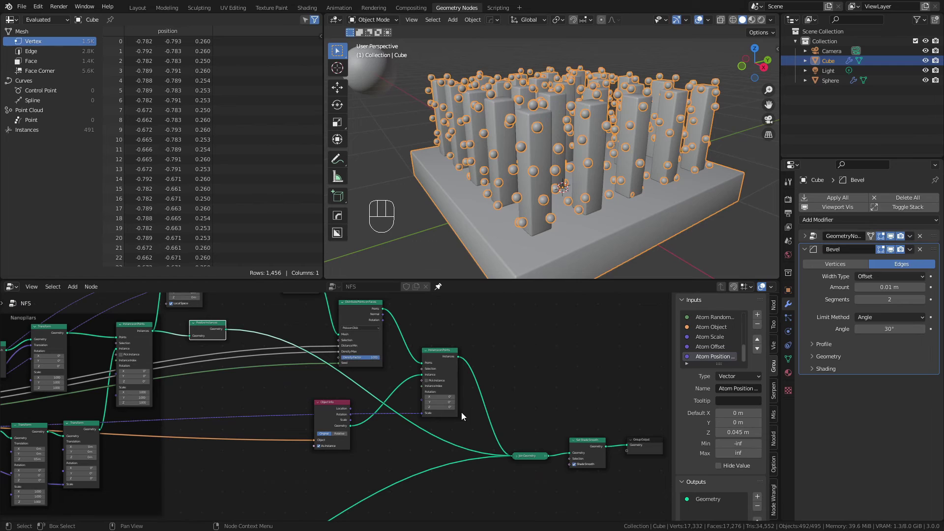
Give the atom sphere's material a blue base colour, then select the cube for its material
{"action": "key", "text": "z"}
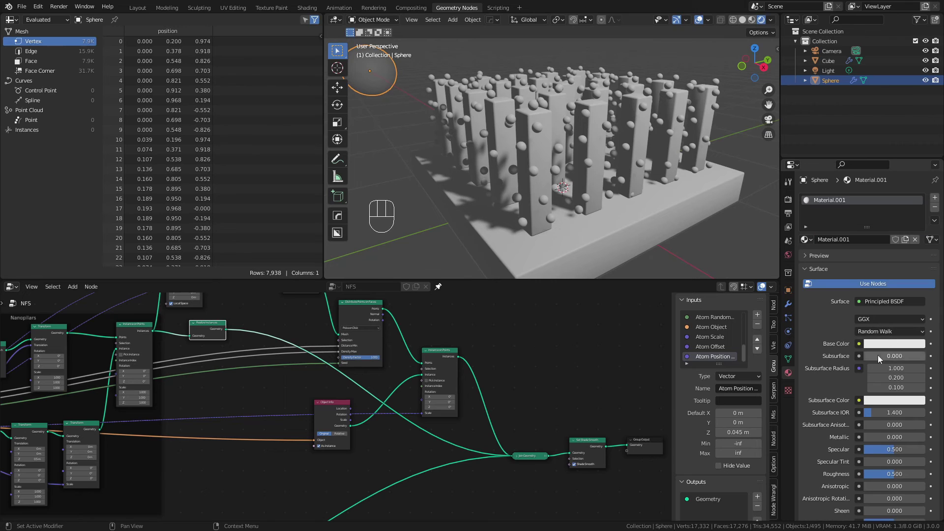
{"action": "left_click_drag", "start_coordinate": [890, 348], "coordinate": [891, 285]}
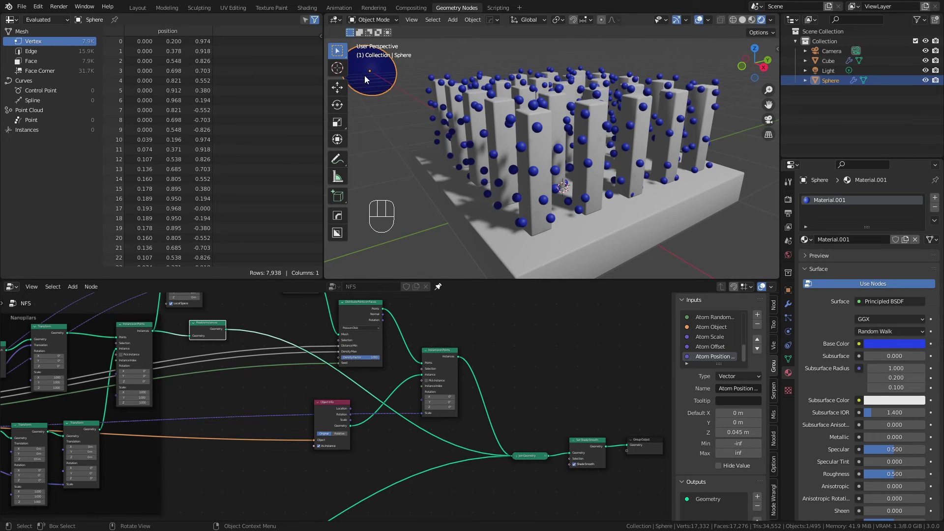
{"action": "left_click", "coordinate": [585, 251]}
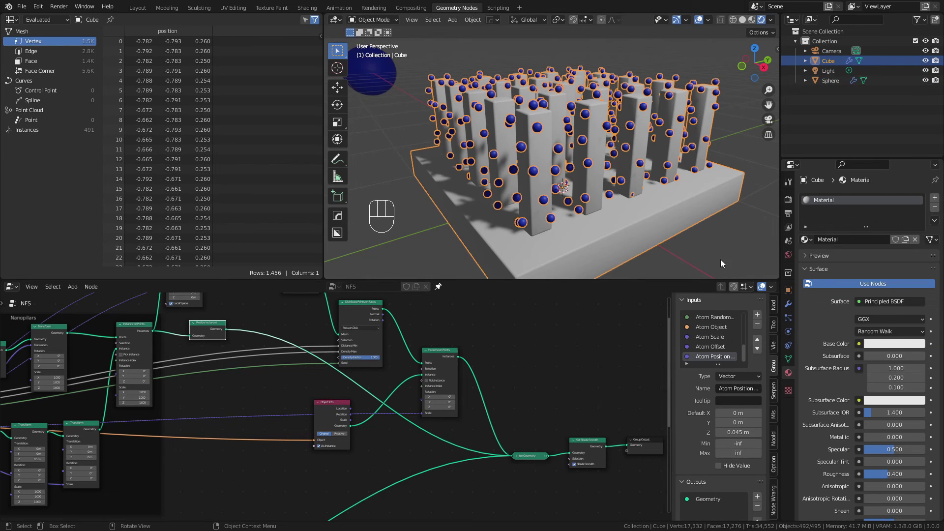
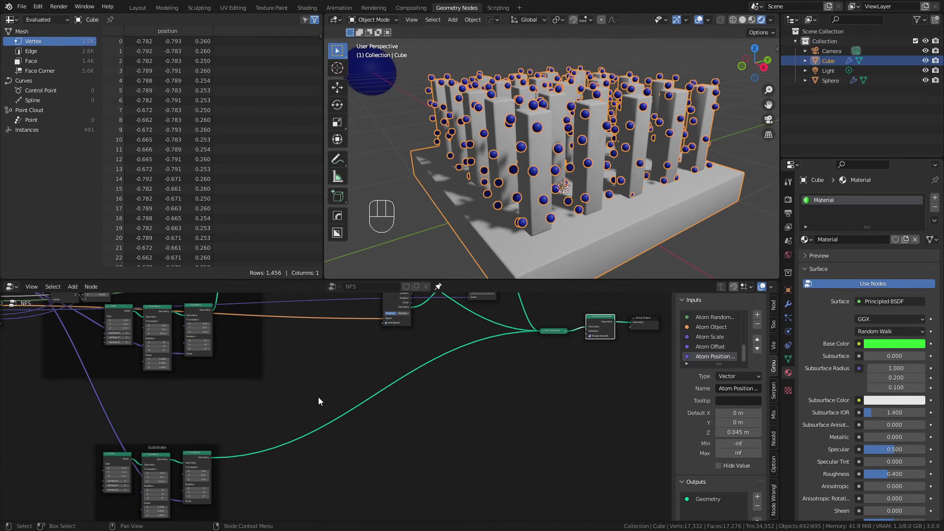
Add Set Material nodes and place them on the substrate, pillar and atom geometry links
{"action": "key", "text": "shift+a"}
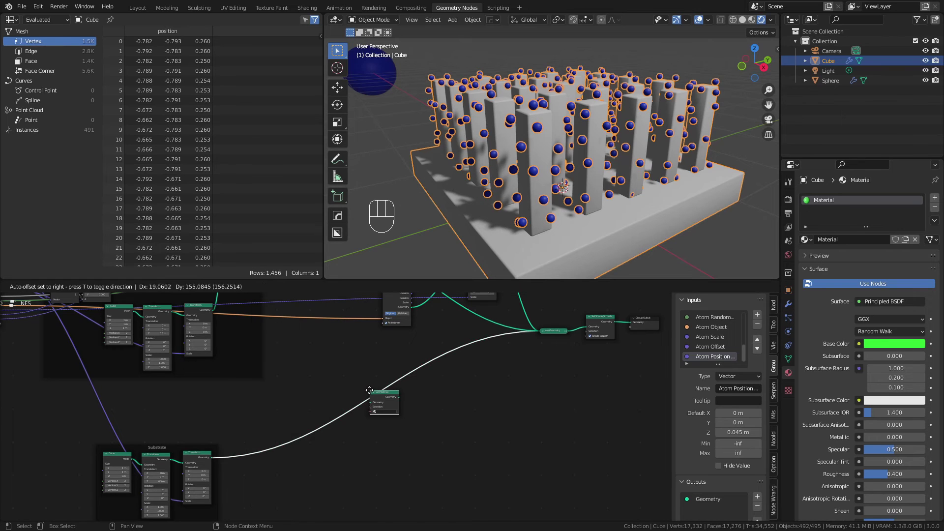
{"action": "middle_click", "coordinate": [346, 422]}
{"action": "key", "text": "shift+d"}
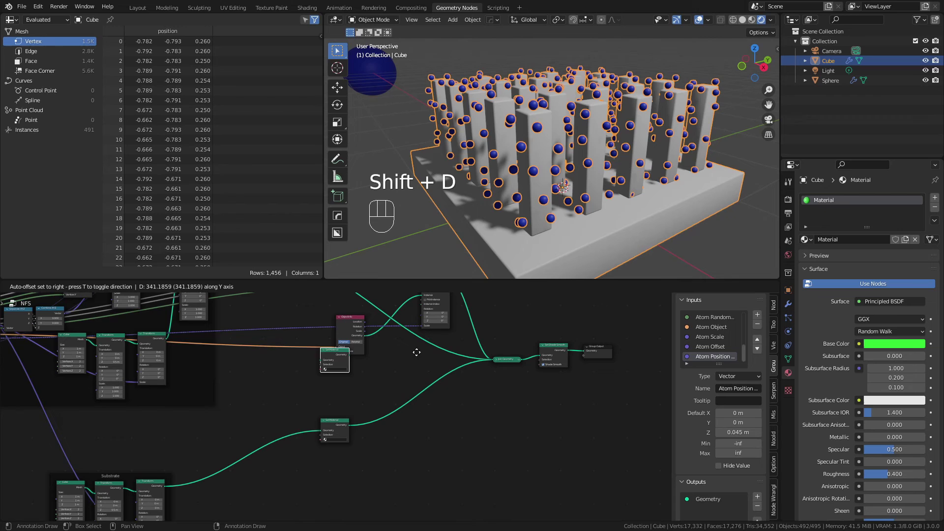
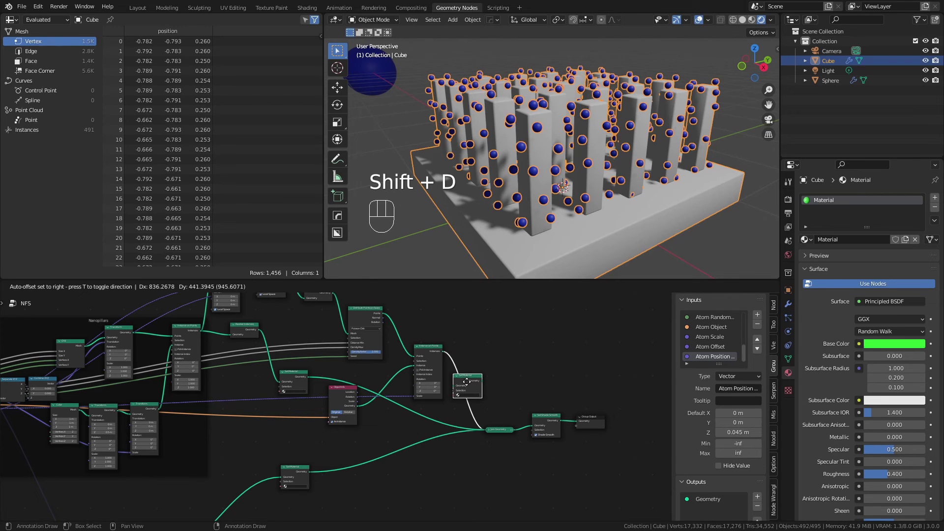
{"action": "left_click_drag", "start_coordinate": [558, 155], "coordinate": [541, 152]}
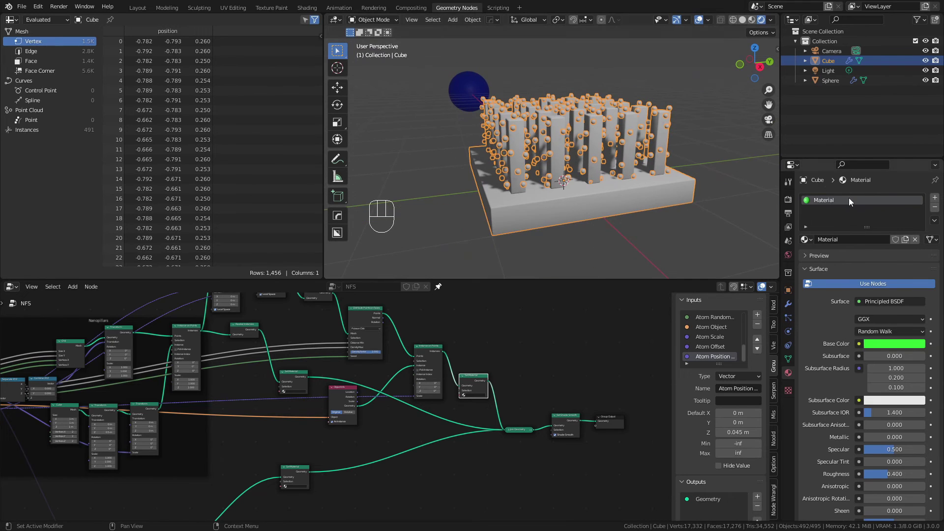
Add material slots Substrate, Pillars and Atoms, making Pillars orange with metallic 1
{"action": "left_click", "coordinate": [614, 206]}
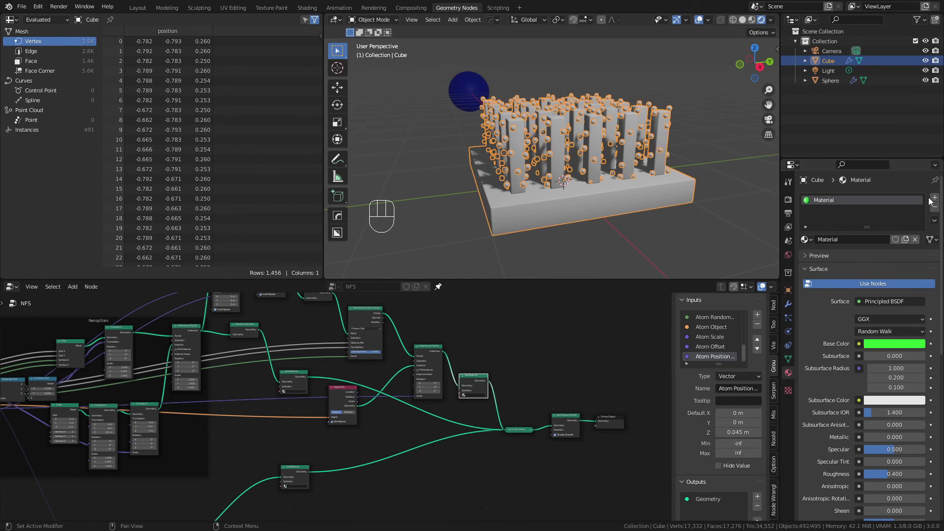
{"action": "left_click", "coordinate": [860, 266]}
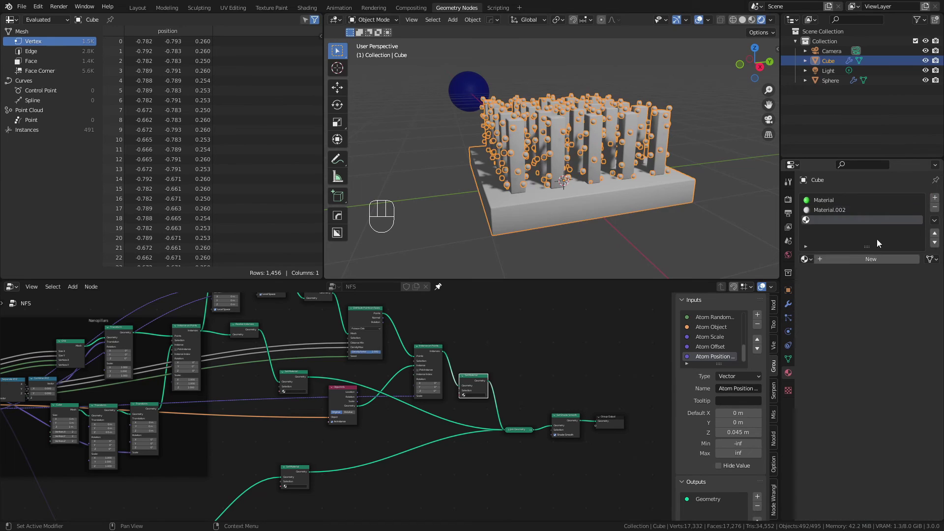
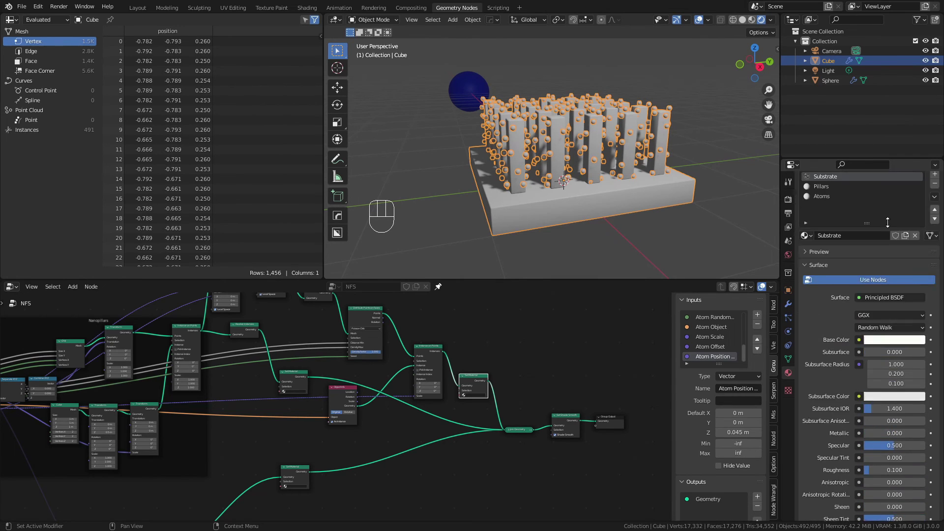
{"action": "left_click", "coordinate": [829, 215]}
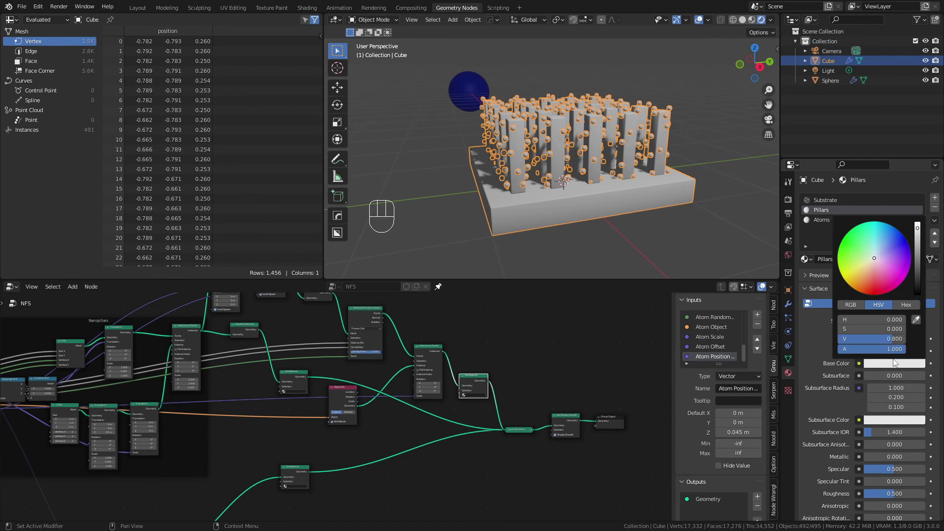
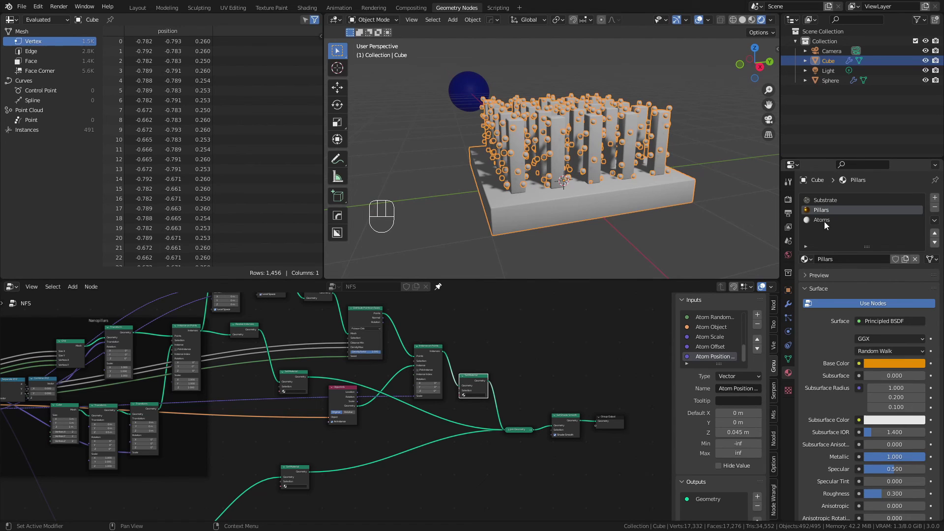
Colour the Atoms material blue and raise its roughness to 0.65
{"action": "left_click", "coordinate": [827, 227]}
{"action": "left_click", "coordinate": [890, 371]}
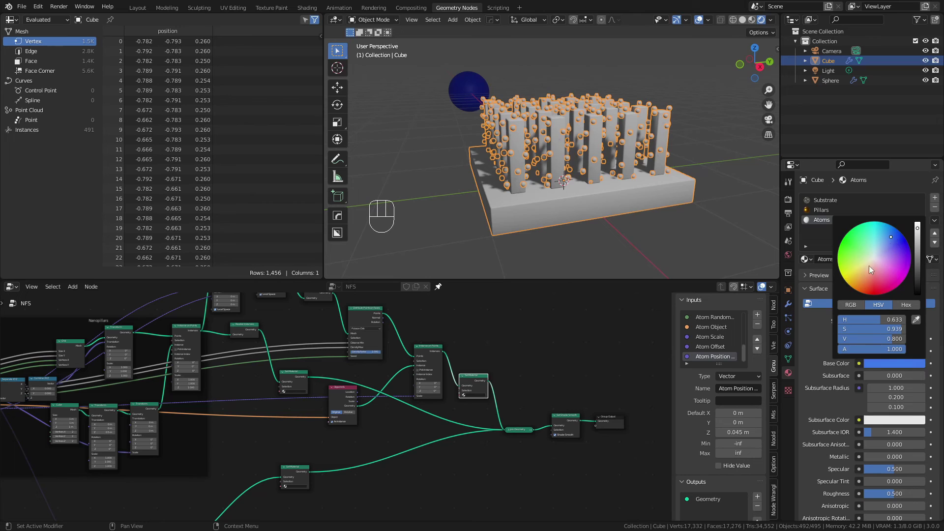
{"action": "left_click_drag", "start_coordinate": [898, 499], "coordinate": [700, 330]}
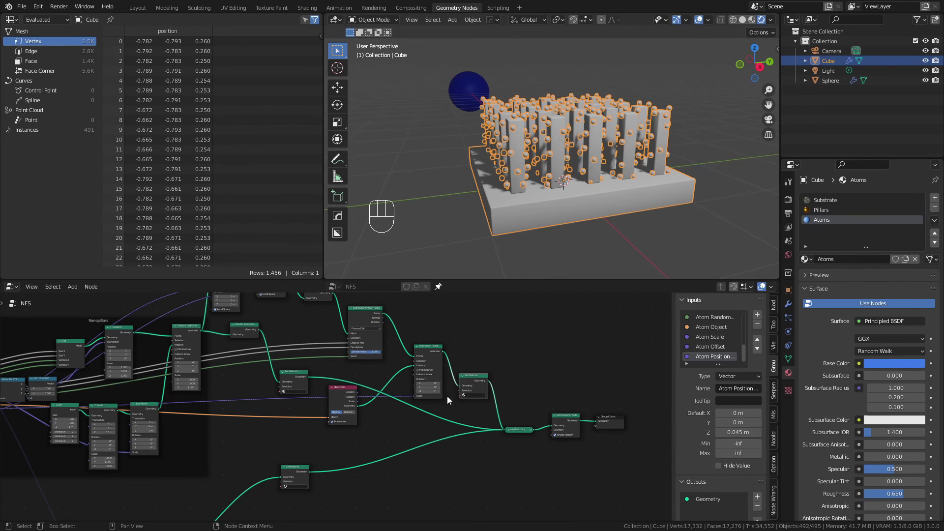
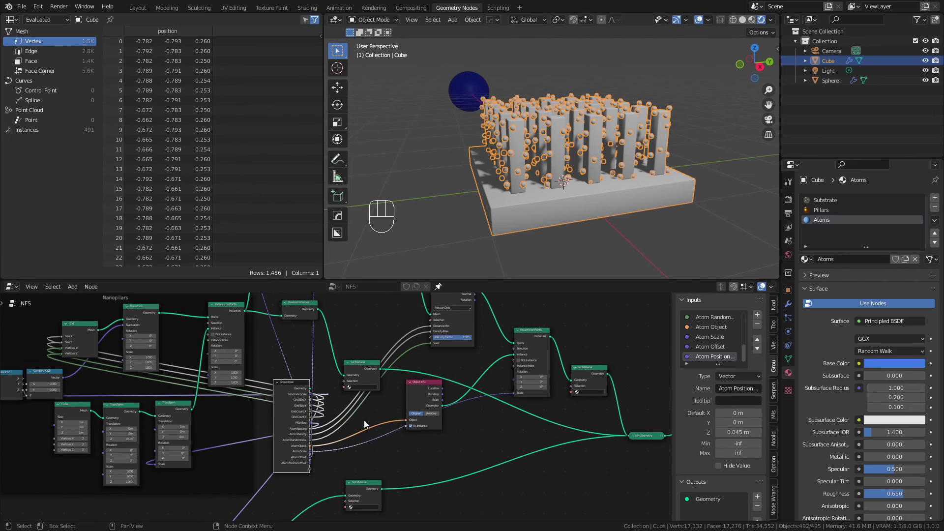
Expose the substrate, pillars and atoms Set Material sockets as Group Input material inputs
{"action": "middle_click", "coordinate": [377, 441]}
{"action": "left_click_drag", "start_coordinate": [335, 465], "coordinate": [306, 434]}
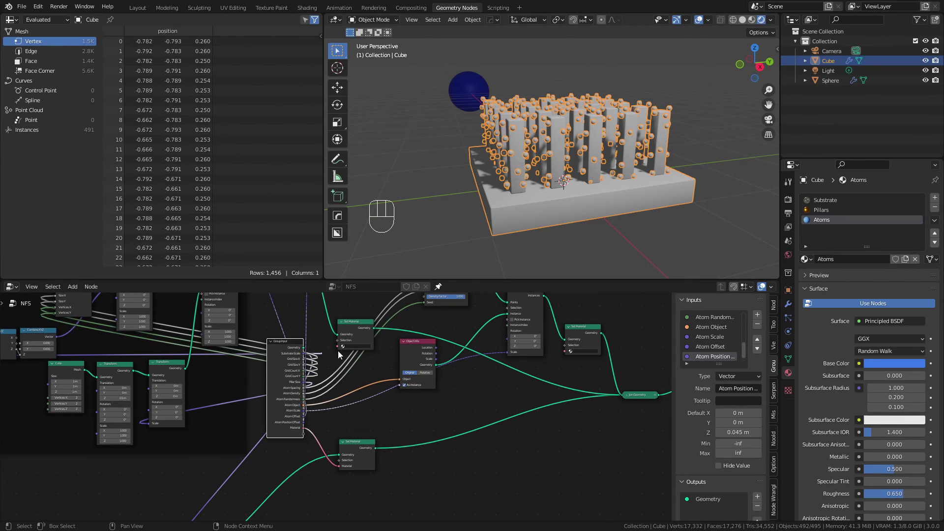
{"action": "left_click_drag", "start_coordinate": [340, 361], "coordinate": [322, 430]}
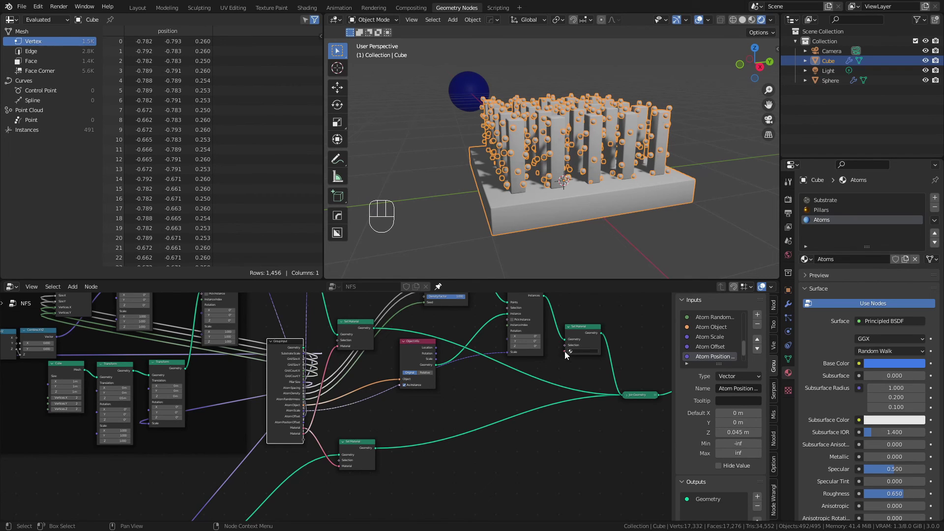
{"action": "left_click_drag", "start_coordinate": [567, 352], "coordinate": [304, 442]}
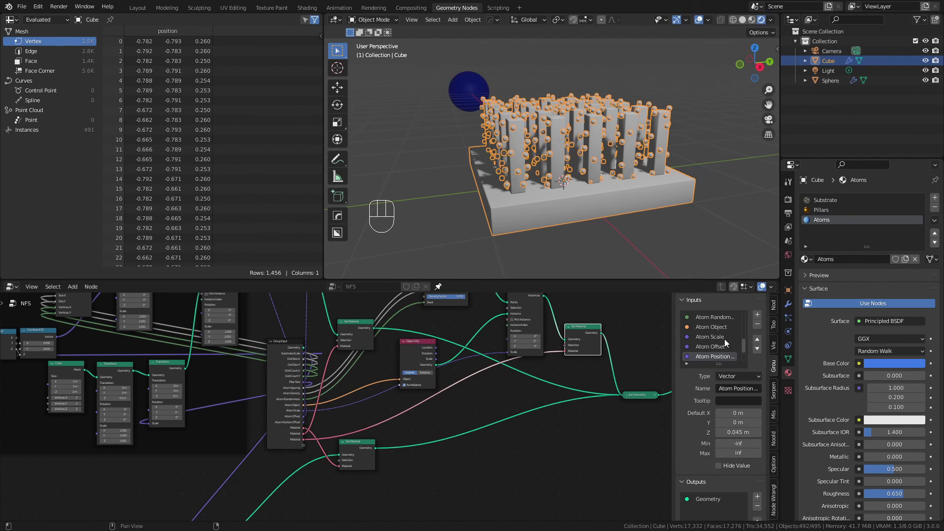
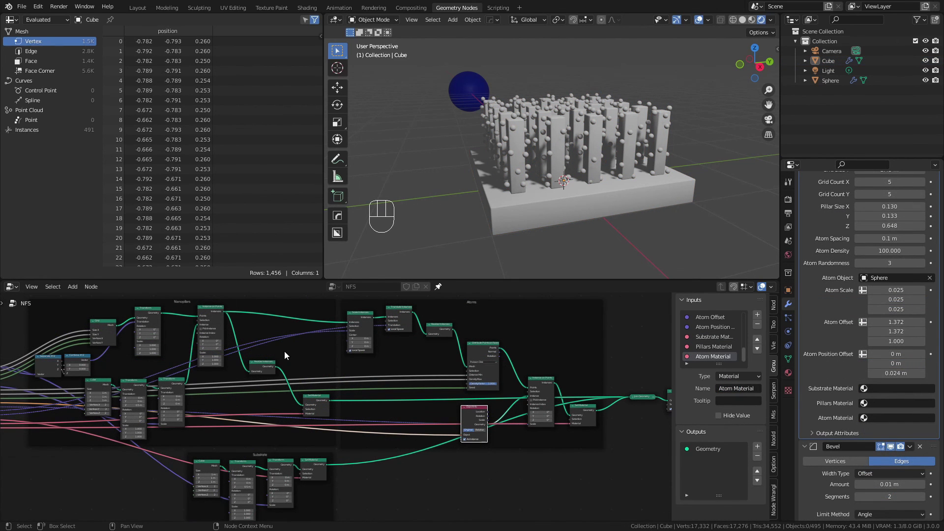
Rename the new inputs to Substrate Material, Pillars Material and Atom Material
{"action": "left_click_drag", "start_coordinate": [268, 369], "coordinate": [261, 367]}
{"action": "left_click", "coordinate": [319, 406]}
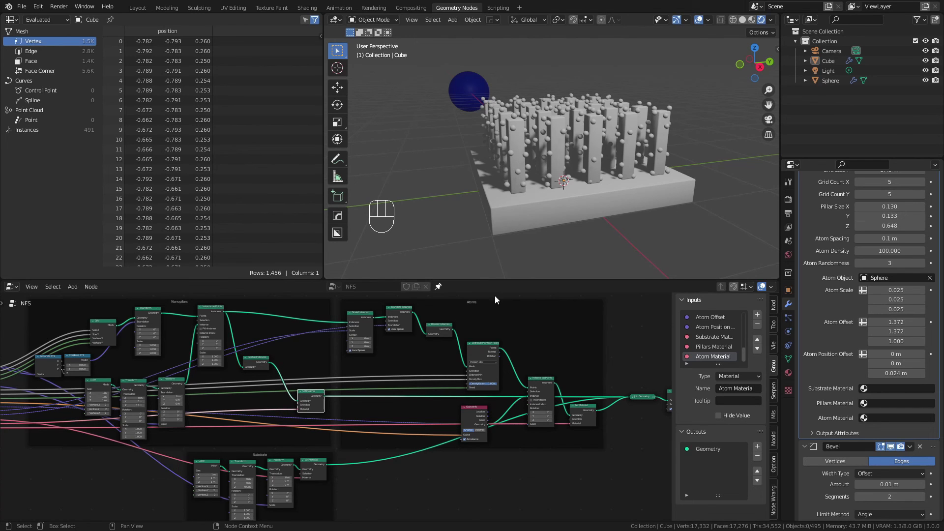
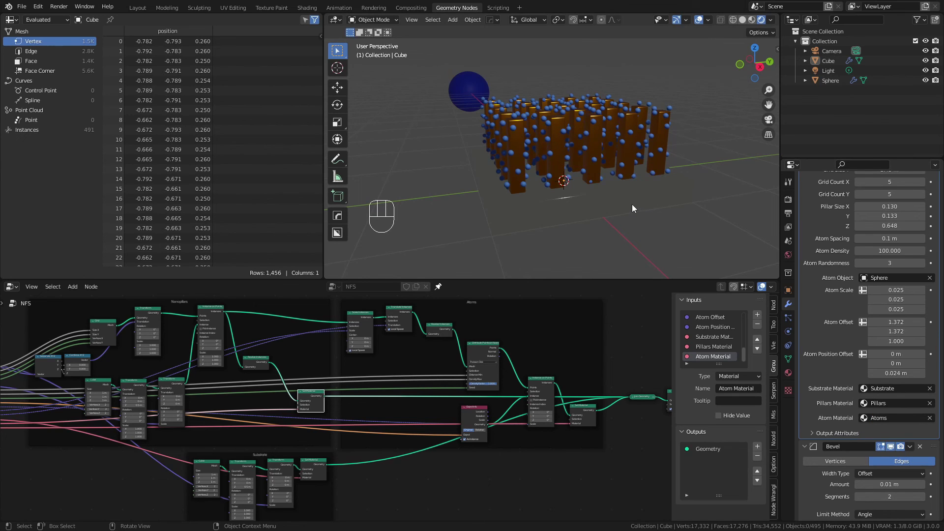
Add a ground Plane mesh and scale it up 5 times beneath the nanostructure
{"action": "left_click", "coordinate": [414, 191]}
{"action": "key", "text": "shift+a"}
{"action": "key", "text": "Tab"}
{"action": "key", "text": "s"}
{"action": "key", "text": "Tab"}
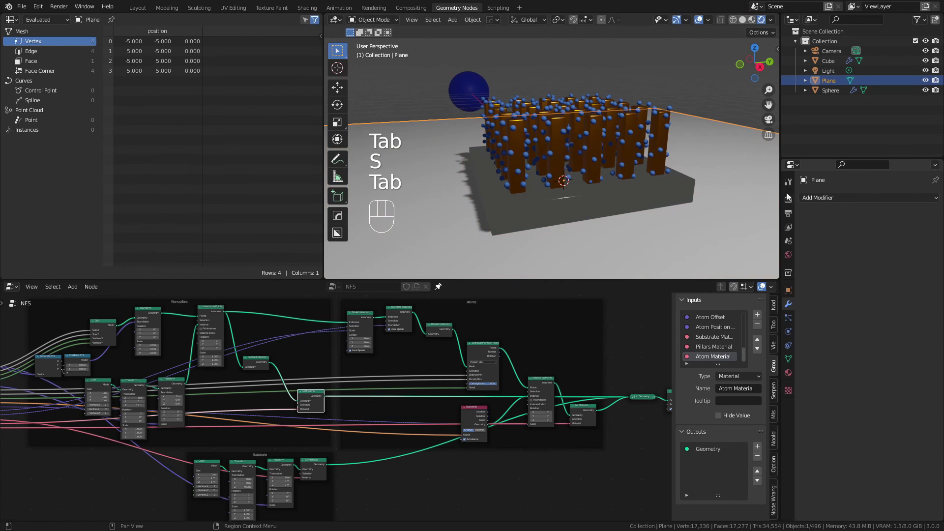
Orbit around the nanostructure and switch to the Layout workspace for a full-size Cycles-rendered viewport
{"action": "left_click_drag", "start_coordinate": [889, 207], "coordinate": [888, 233]}
{"action": "left_click_drag", "start_coordinate": [883, 226], "coordinate": [570, 192]}
{"action": "left_click_drag", "start_coordinate": [577, 189], "coordinate": [601, 203]}
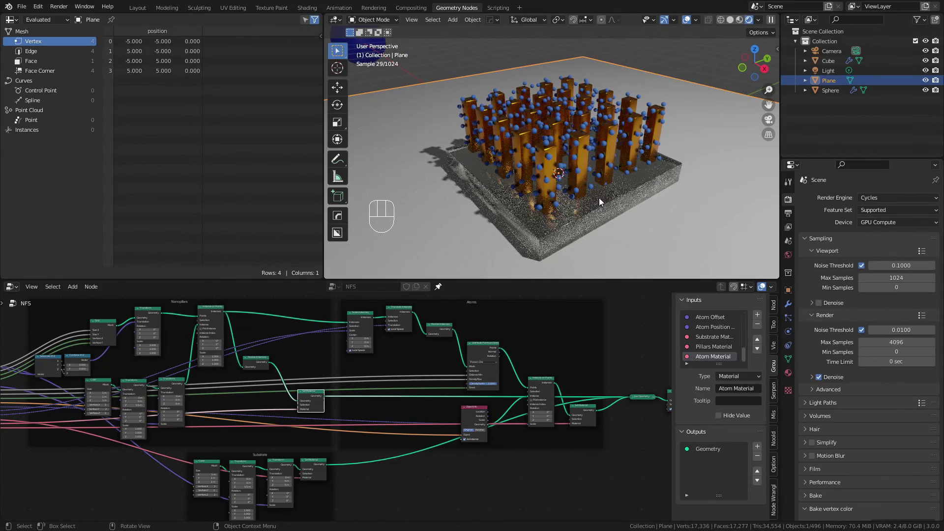
{"action": "left_click", "coordinate": [594, 201]}
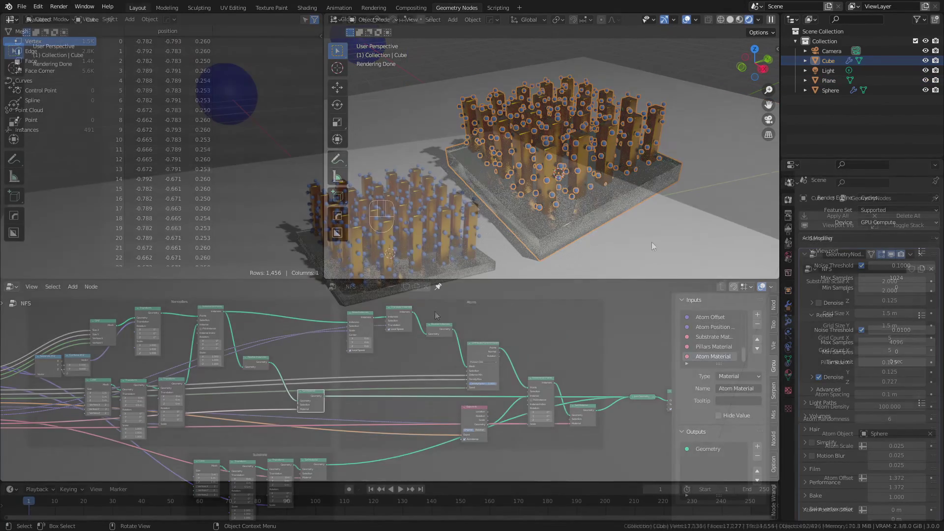